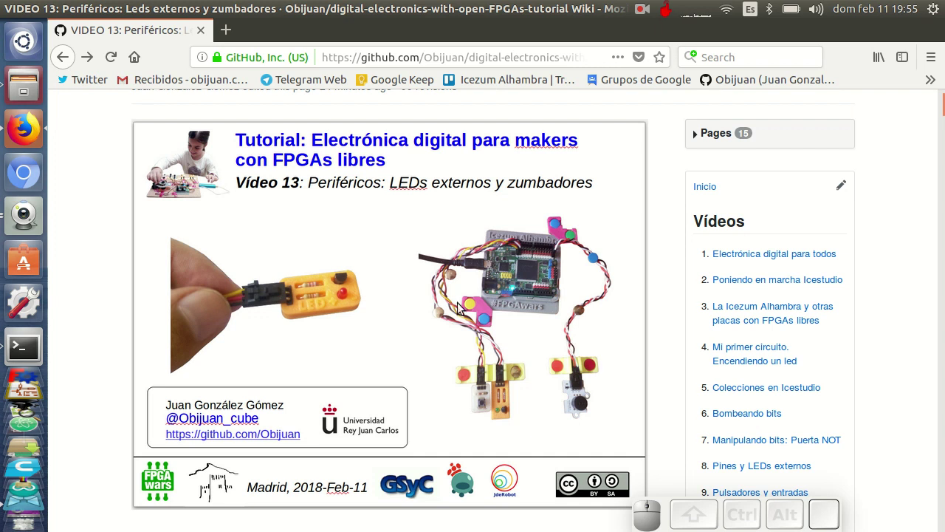
# Scroll the wiki past the peripherals diagram down to the 'Conexión directa' LED schematic.
pyautogui.scroll(-3)
pyautogui.scroll(-3)
pyautogui.scroll(-3)
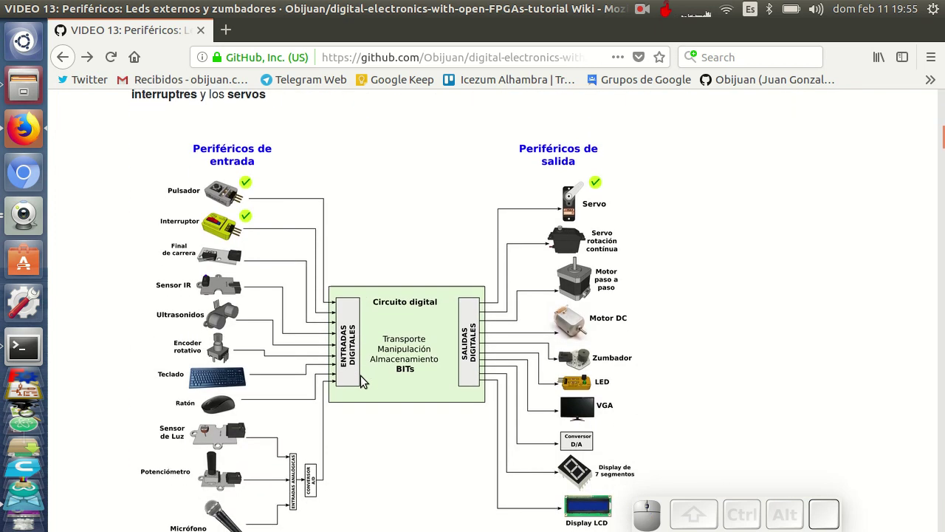
pyautogui.scroll(-3)
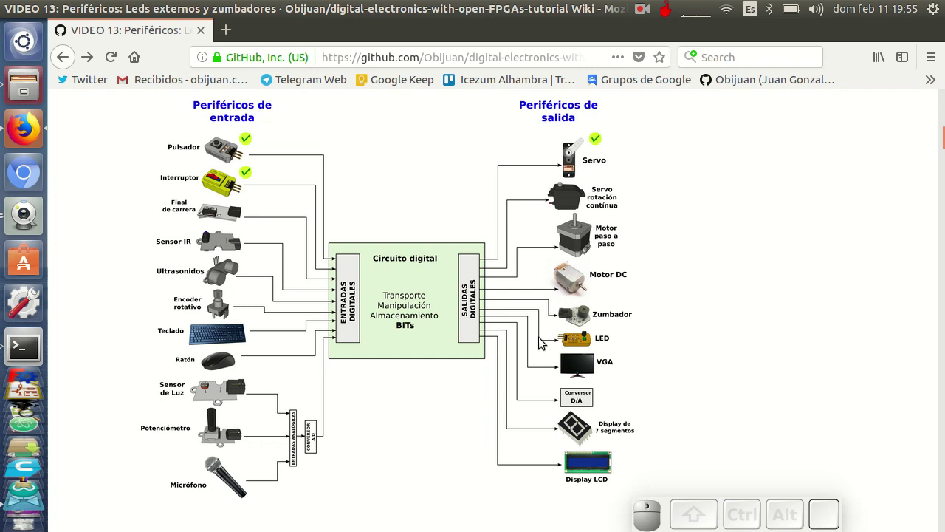
pyautogui.scroll(-3)
pyautogui.scroll(-3)
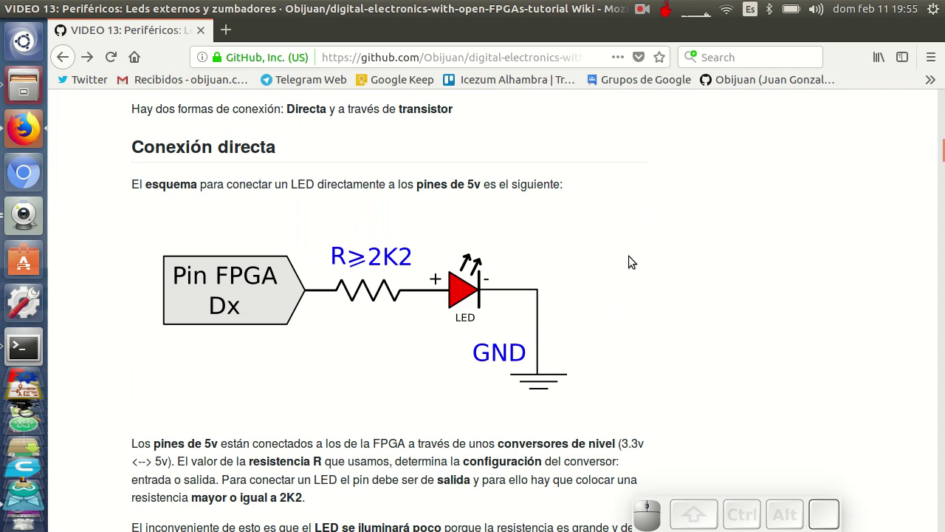
# Reread the direct-connection notes, then scroll on to the 'Conexión a través de un transistor' schematic.
pyautogui.scroll(3)
pyautogui.scroll(3)
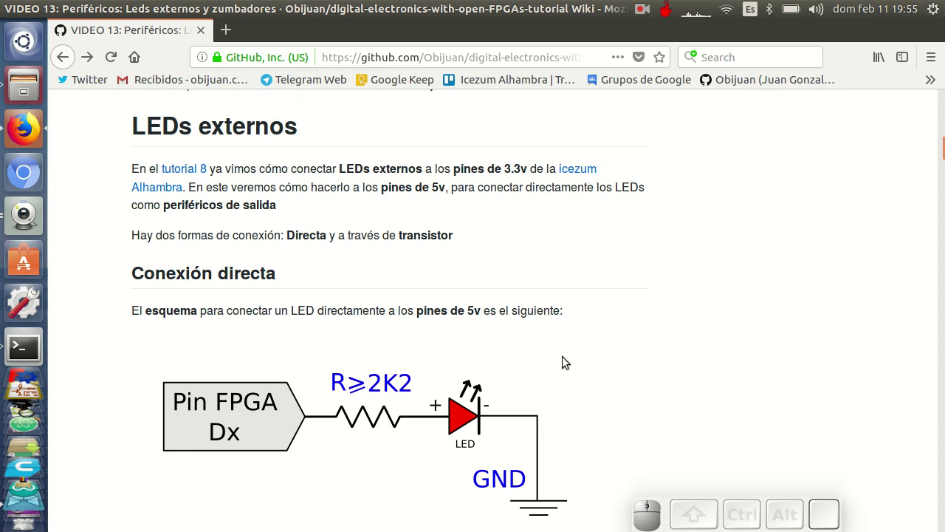
pyautogui.scroll(-3)
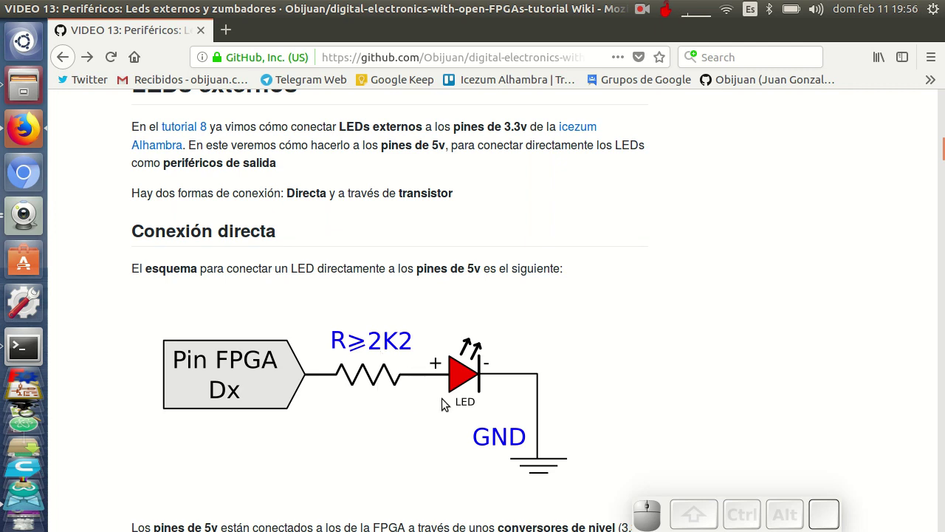
pyautogui.scroll(-3)
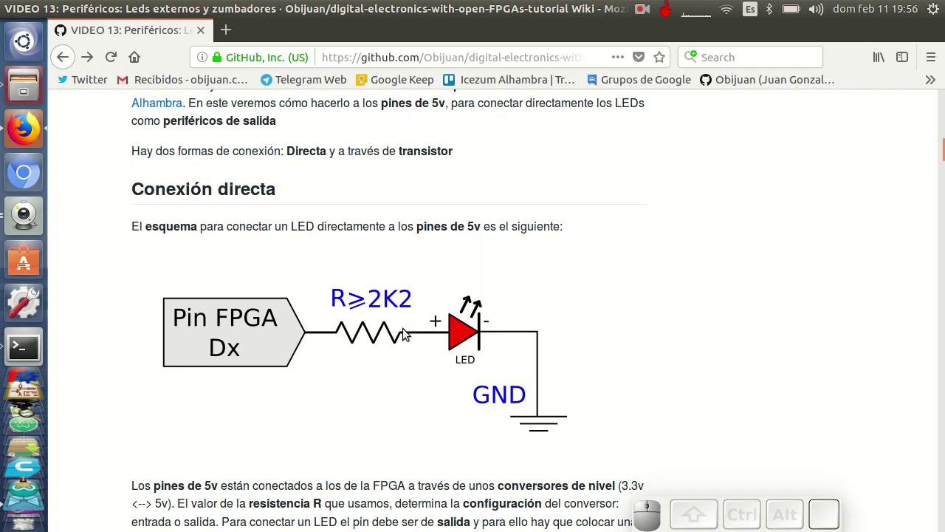
pyautogui.scroll(-3)
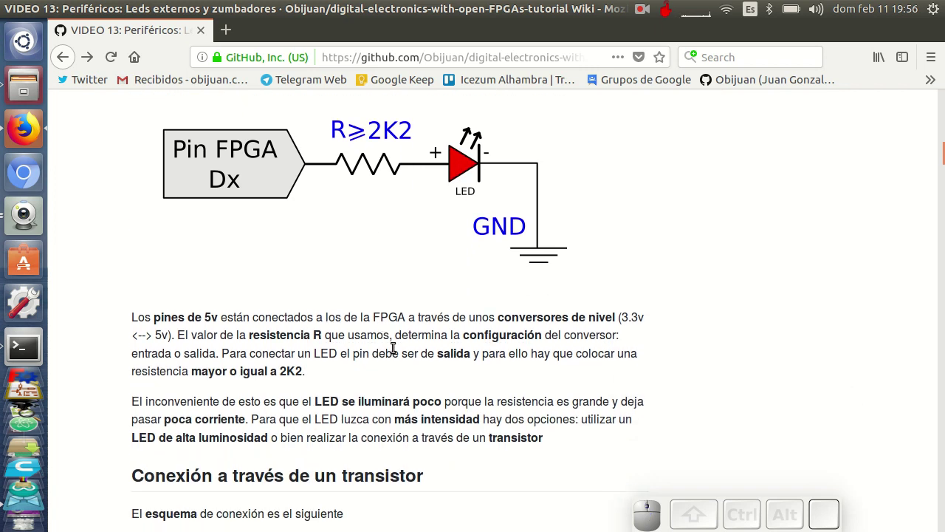
pyautogui.scroll(-3)
pyautogui.scroll(-3)
# Scroll past the transistor schematic and the real breadboard assembly photo.
pyautogui.scroll(-3)
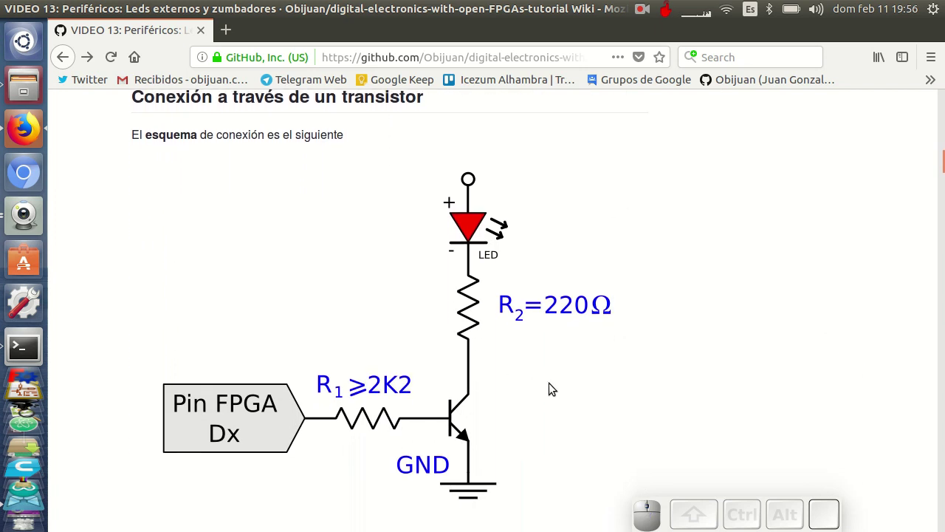
pyautogui.scroll(-3)
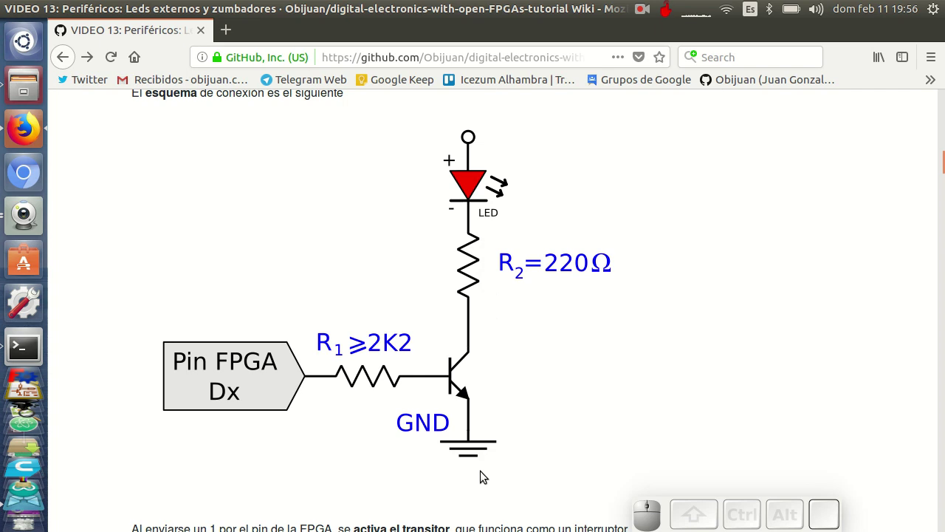
pyautogui.scroll(-3)
pyautogui.scroll(-3)
pyautogui.scroll(-3)
pyautogui.scroll(-3)
pyautogui.scroll(-3)
# Continue down the wiki to the 'PCBPrint: Alhambra-LED' heading.
pyautogui.scroll(-3)
pyautogui.scroll(-3)
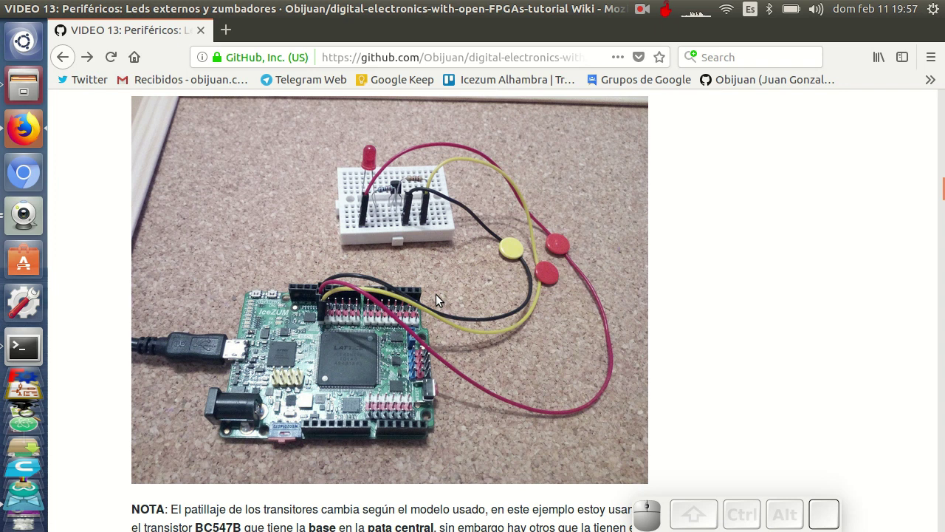
pyautogui.scroll(3)
pyautogui.scroll(-3)
pyautogui.scroll(-3)
pyautogui.scroll(-3)
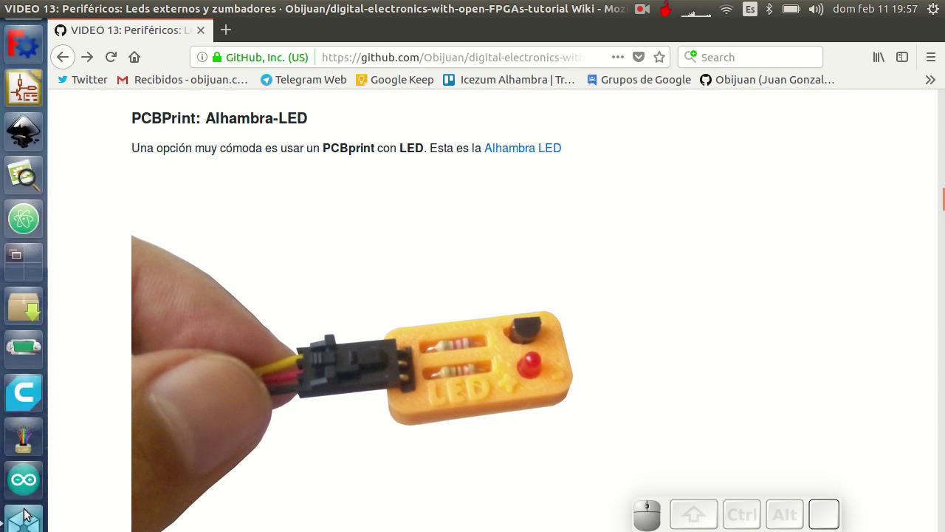
# Start the Guvcview webcam view, hide it, and scroll to the Alhambra board wired to two LED modules.
pyautogui.click(25, 223)
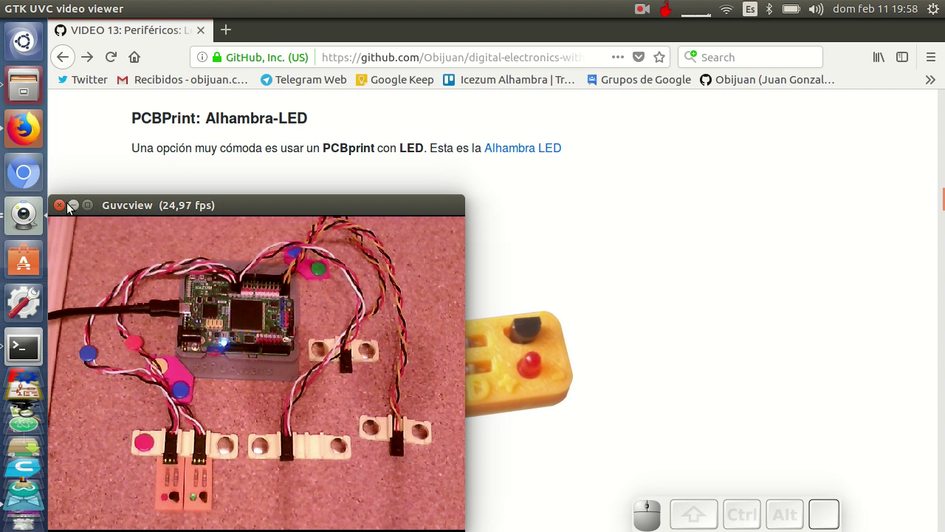
pyautogui.click(76, 208)
pyautogui.scroll(-3)
pyautogui.scroll(-3)
pyautogui.scroll(-3)
pyautogui.scroll(-3)
pyautogui.scroll(-3)
pyautogui.scroll(-3)
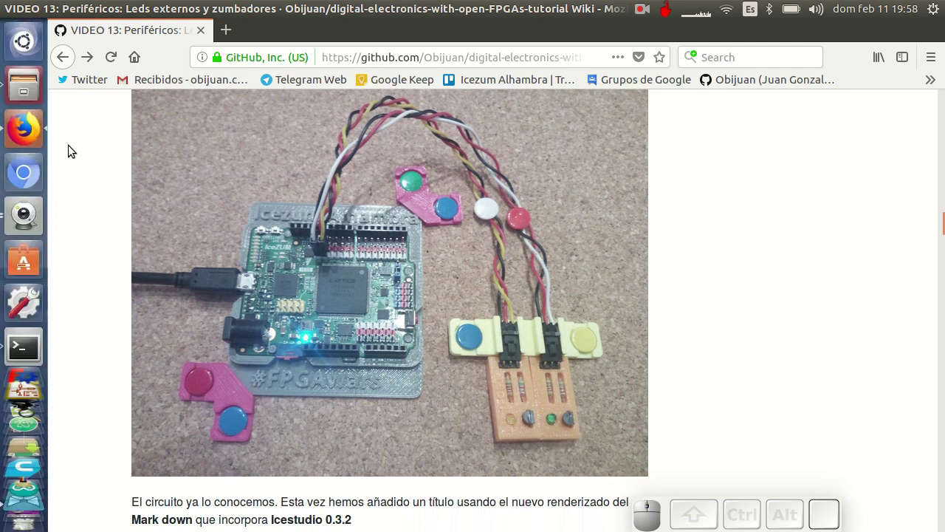
# Restore the live webcam window and switch to a blank Icestudio project beside it.
pyautogui.click(25, 224)
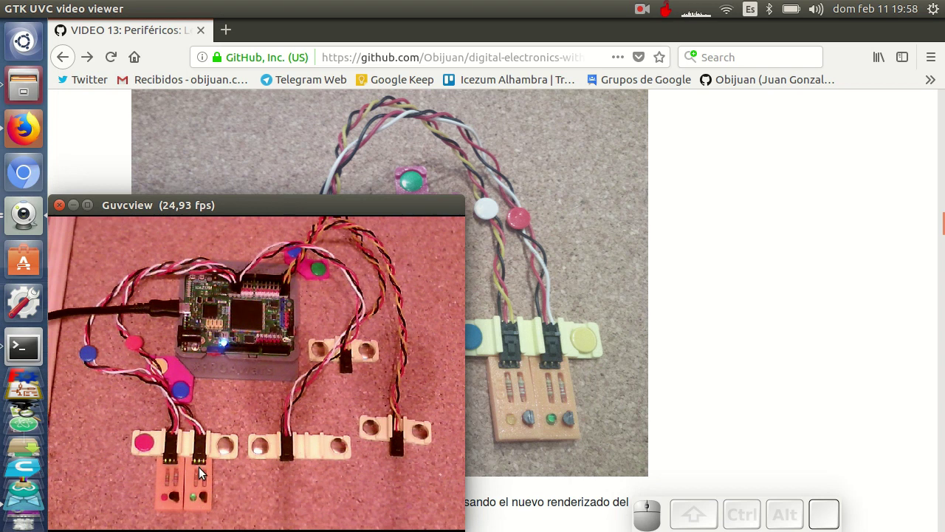
pyautogui.click(36, 425)
pyautogui.click(534, 157)
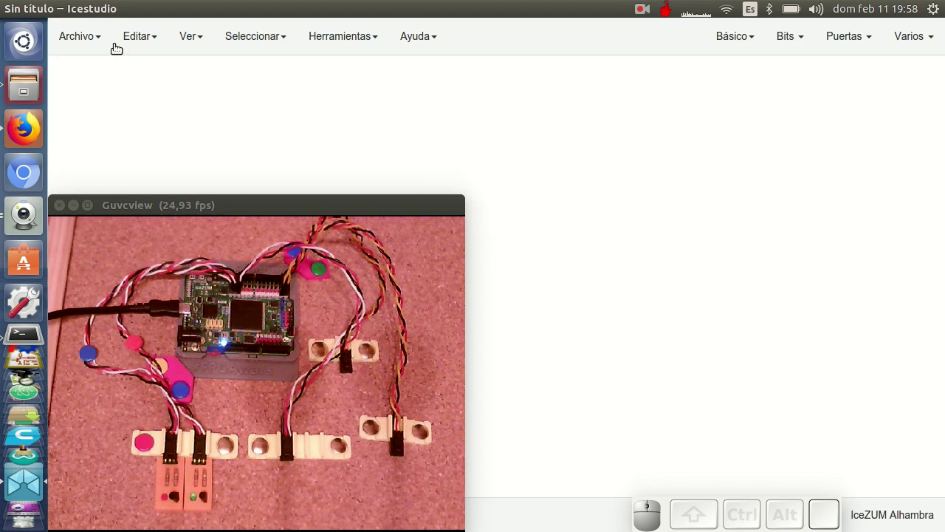
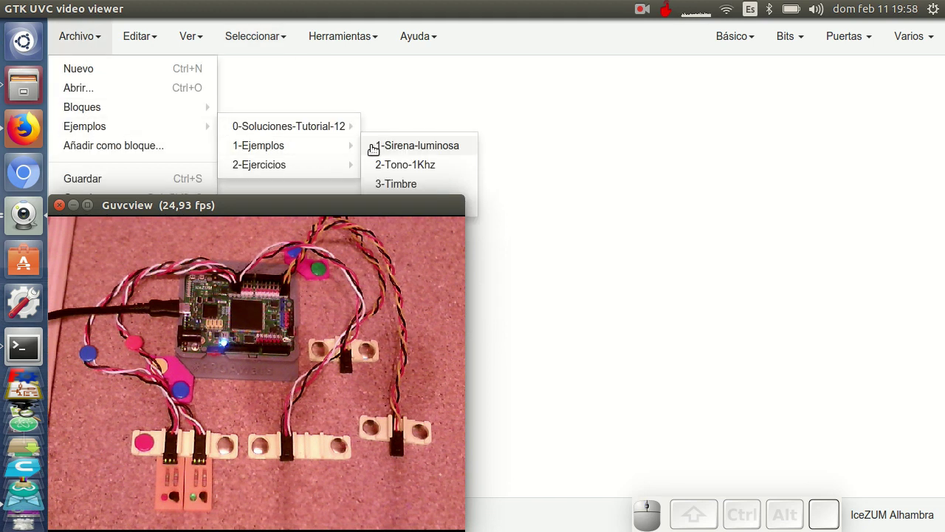
# Load the 1-Sirena-luminosa example and arrange the 2Hz heart, LED D13 and inverted D12 circuit on the canvas.
pyautogui.click(398, 148)
pyautogui.scroll(-3)
pyautogui.moveTo(706, 356); pyautogui.dragTo(833, 268)
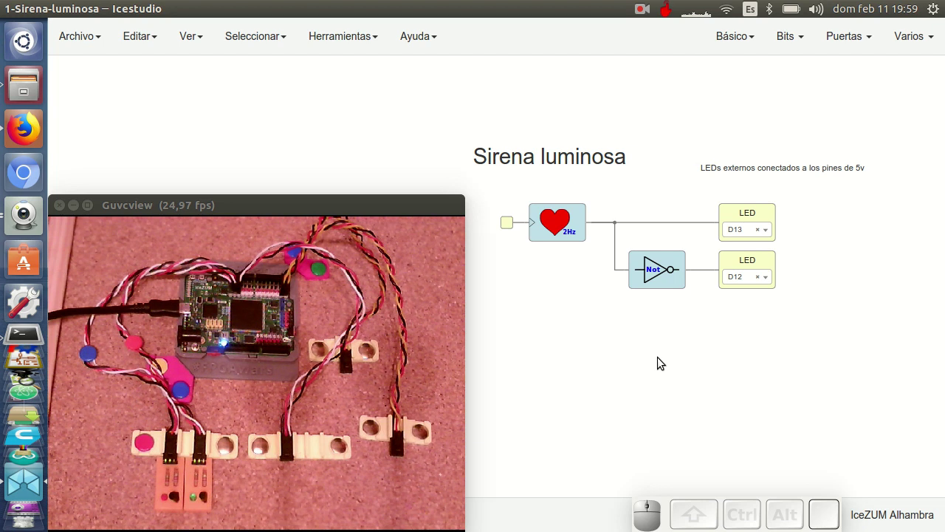
# Upload the siren circuit to the Alhambra board with Ctrl+U so the external LEDs blink.
pyautogui.click(595, 312)
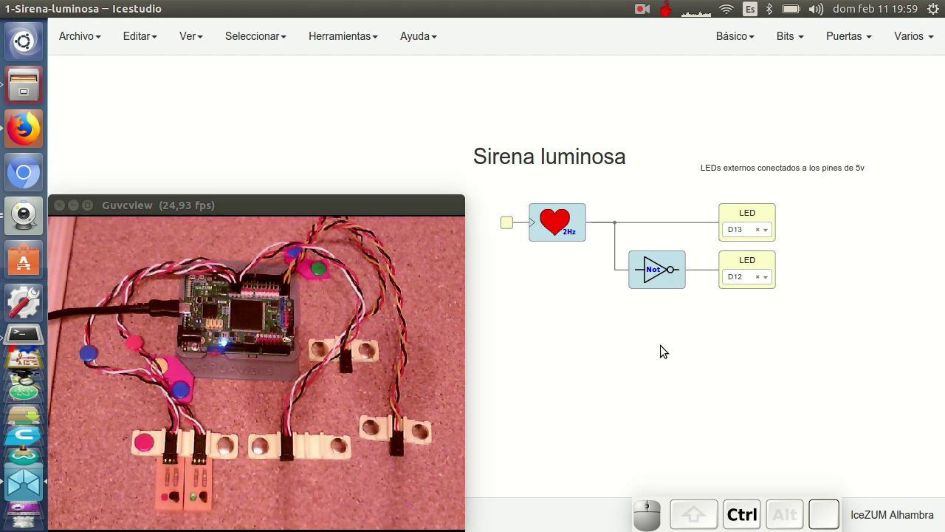
pyautogui.press('ctrl+u')
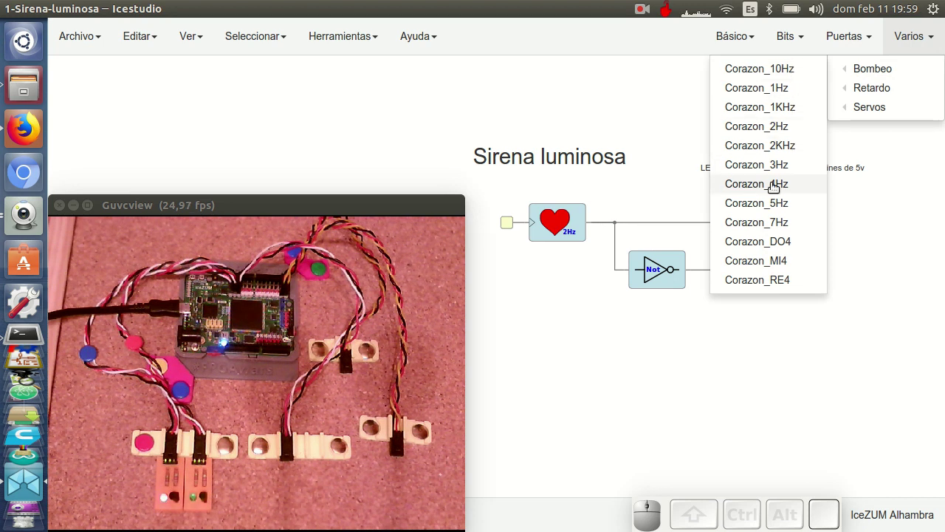
# Drop a Corazon_4Hz heartbeat block onto the canvas, not yet wired.
pyautogui.click(775, 184)
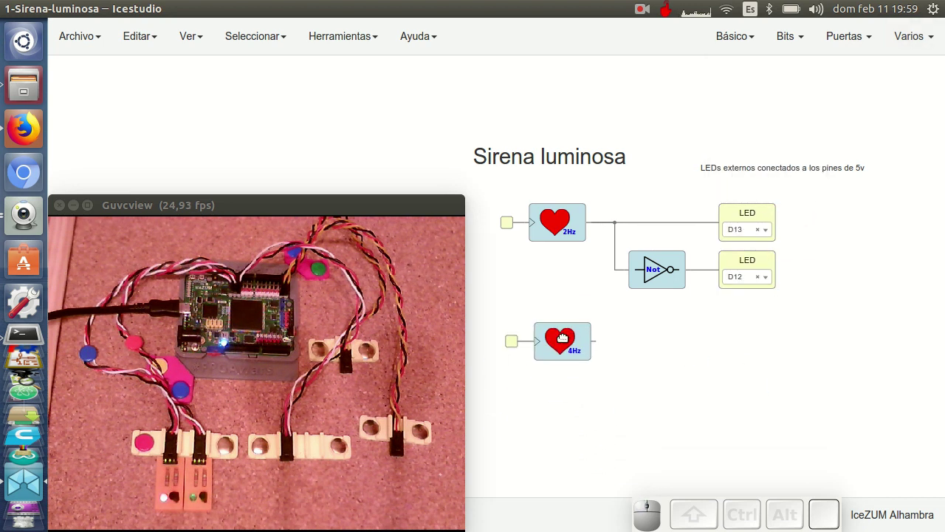
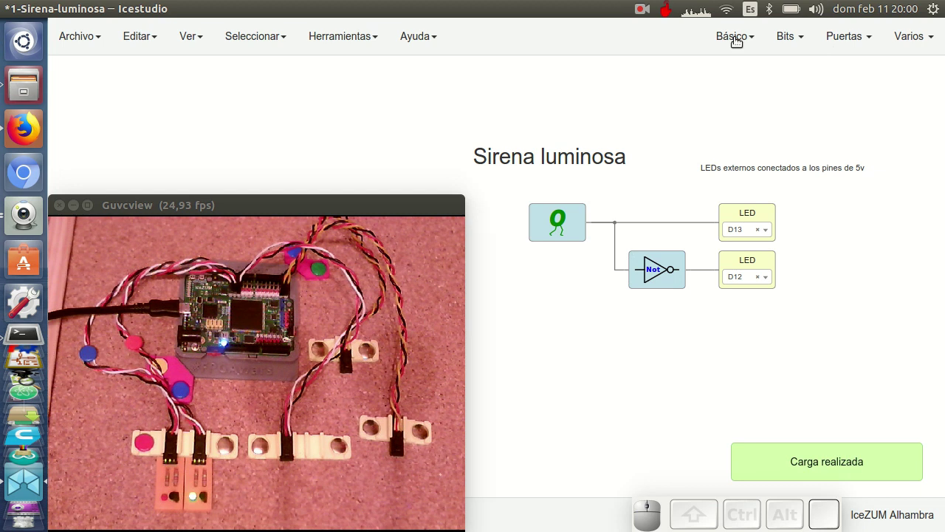
pyautogui.click(704, 79)
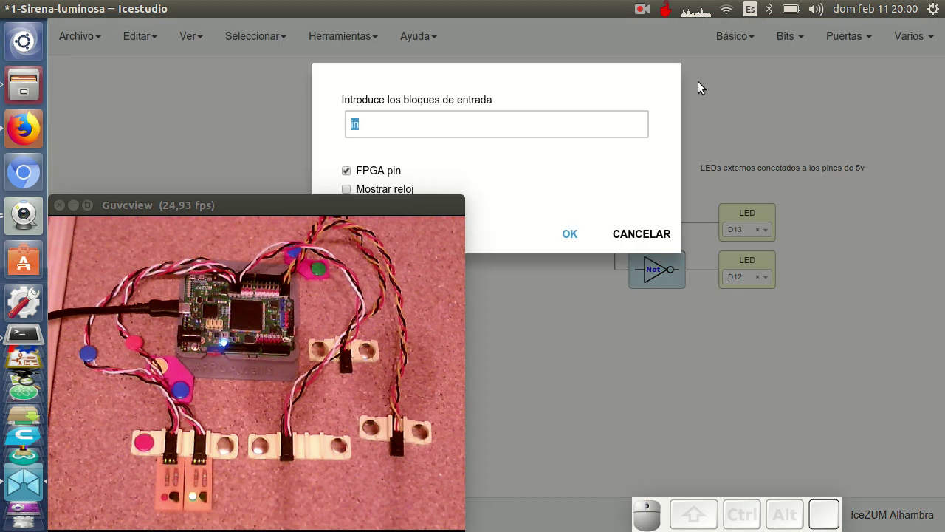
pyautogui.click(575, 238)
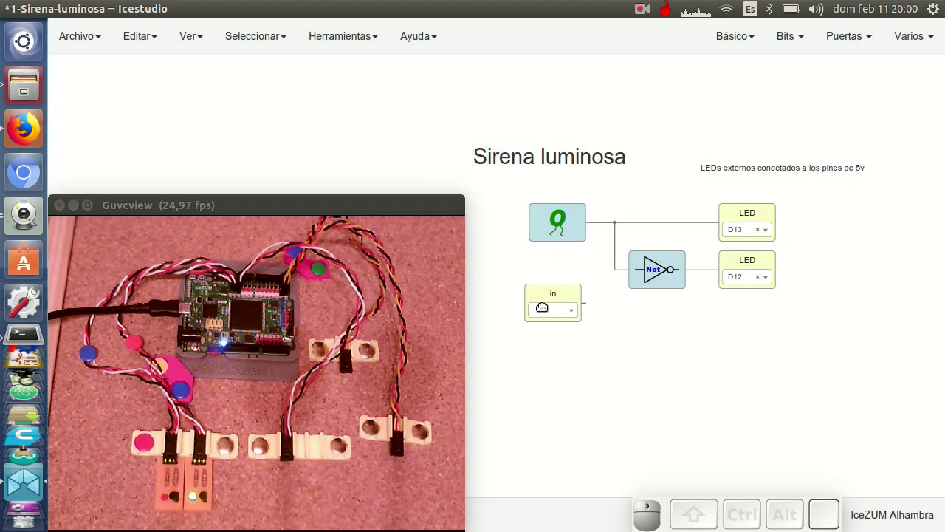
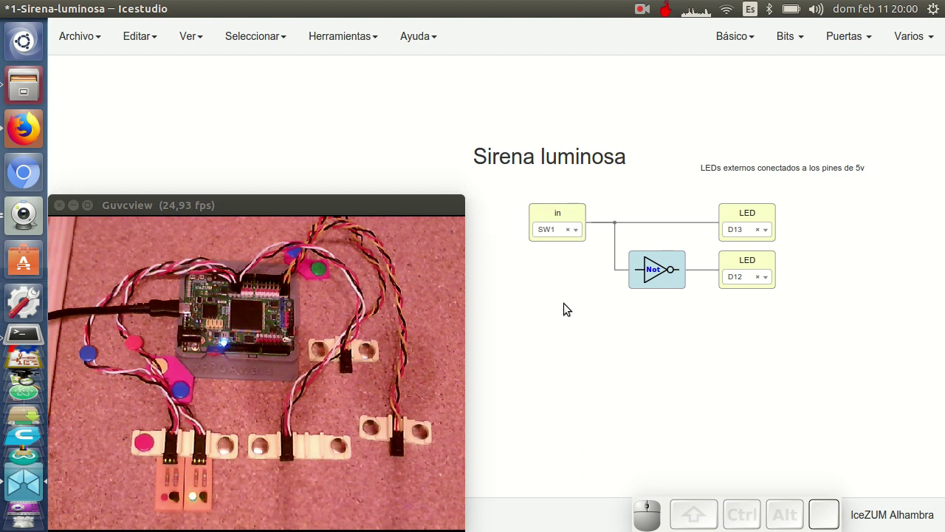
pyautogui.press('ctrl+u')
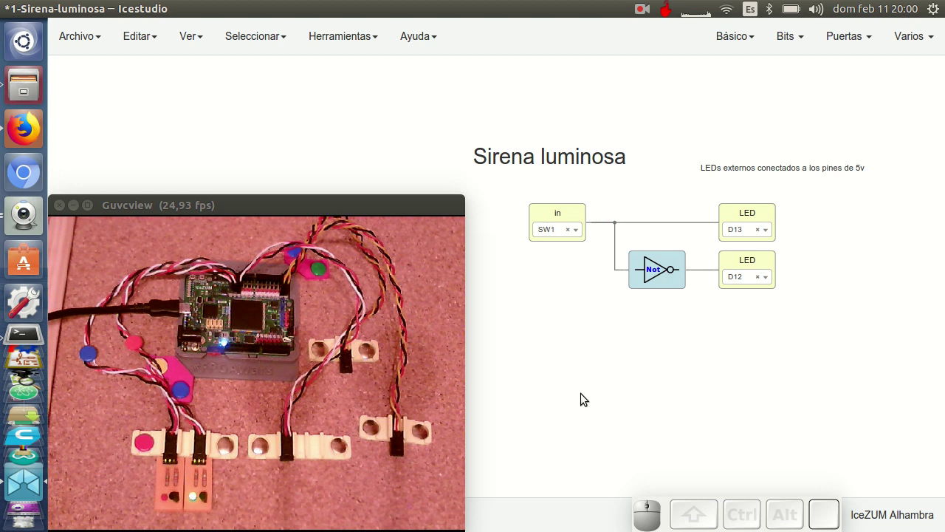
# Return to the VIDEO 13 wiki page and scroll to the transistor-driven buzzer connection schematic.
pyautogui.click(29, 130)
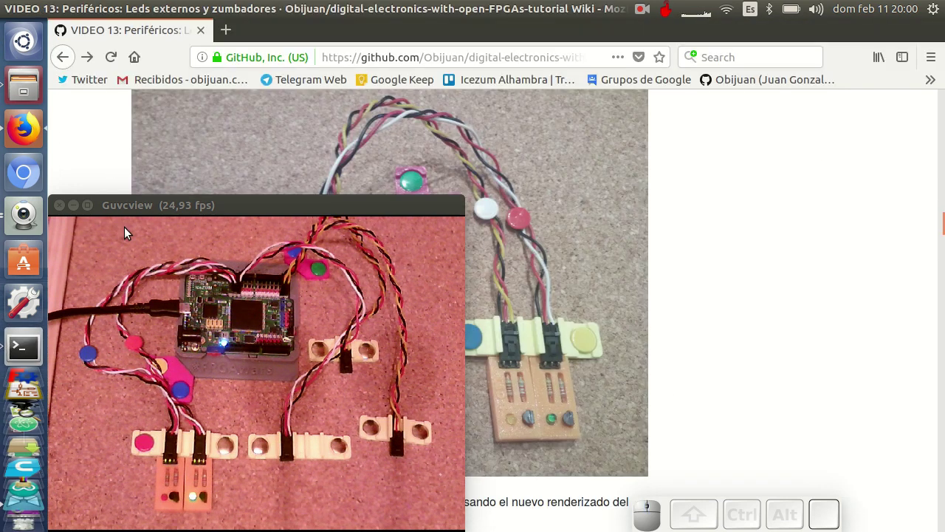
pyautogui.click(77, 213)
pyautogui.scroll(-3)
pyautogui.scroll(-3)
pyautogui.scroll(-3)
pyautogui.moveTo(707, 260); pyautogui.dragTo(707, 260)
pyautogui.scroll(-3)
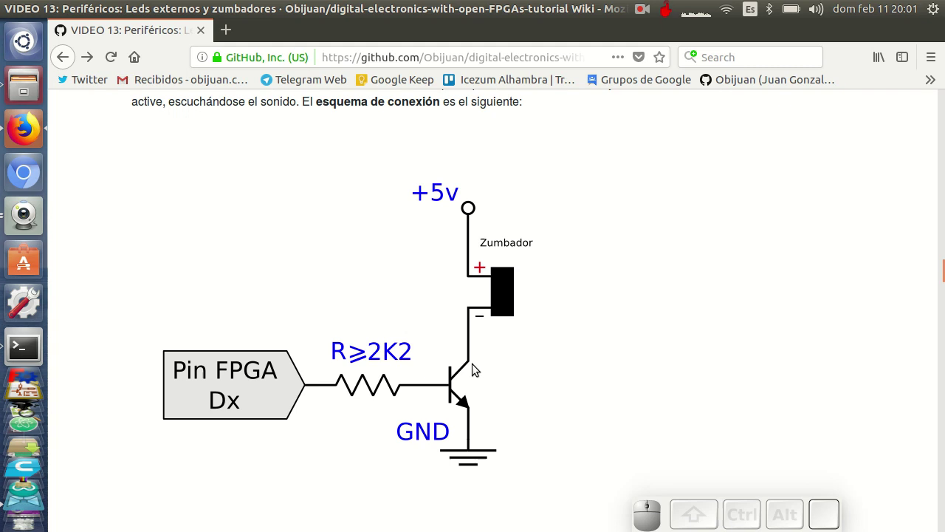
# Scroll past the breadboard buzzer diagram and photo to 'Conexión de placa comercial con zumbador'.
pyautogui.scroll(-3)
pyautogui.scroll(-3)
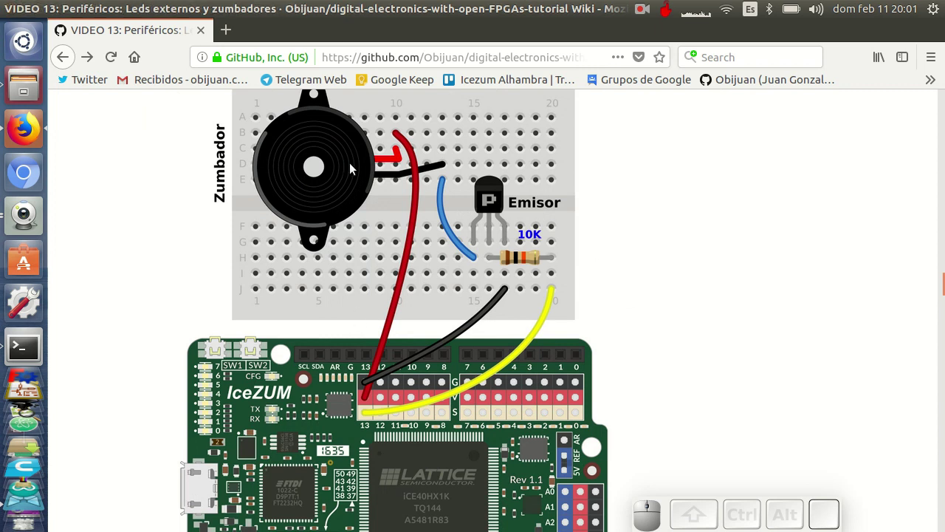
pyautogui.scroll(-3)
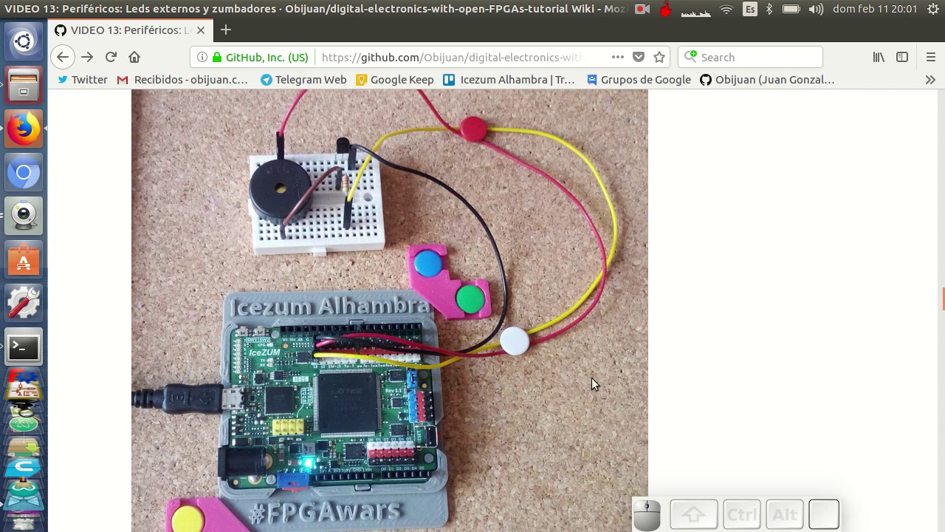
pyautogui.scroll(-3)
pyautogui.scroll(-3)
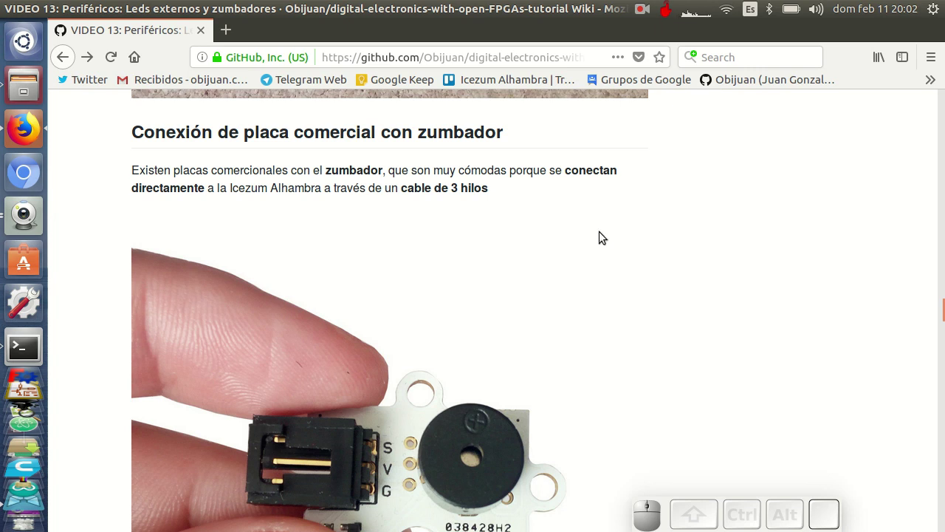
# Scroll through the commercial buzzer board photo and the examples list.
pyautogui.scroll(-3)
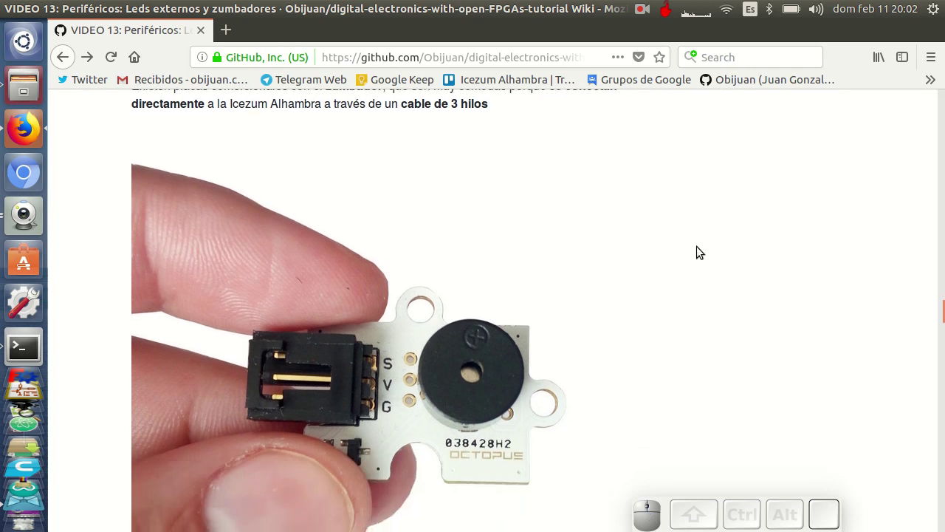
pyautogui.scroll(3)
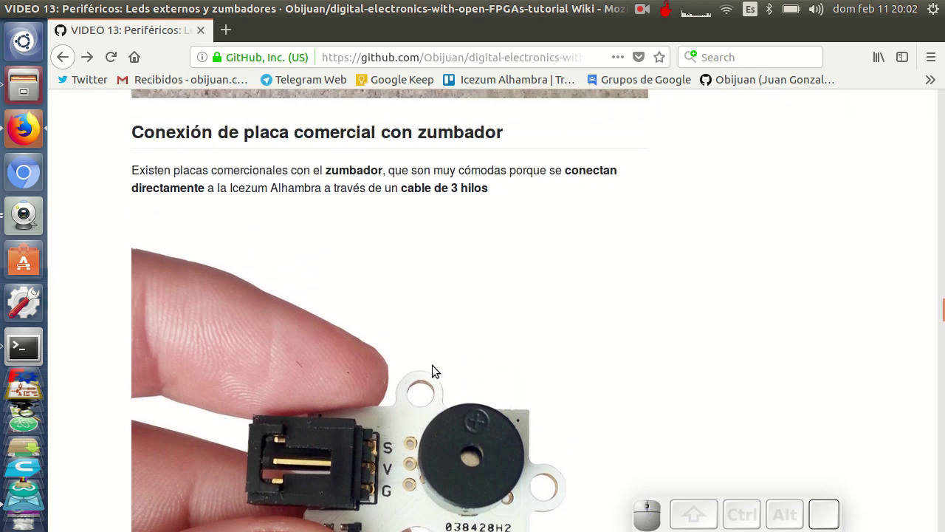
pyautogui.scroll(-3)
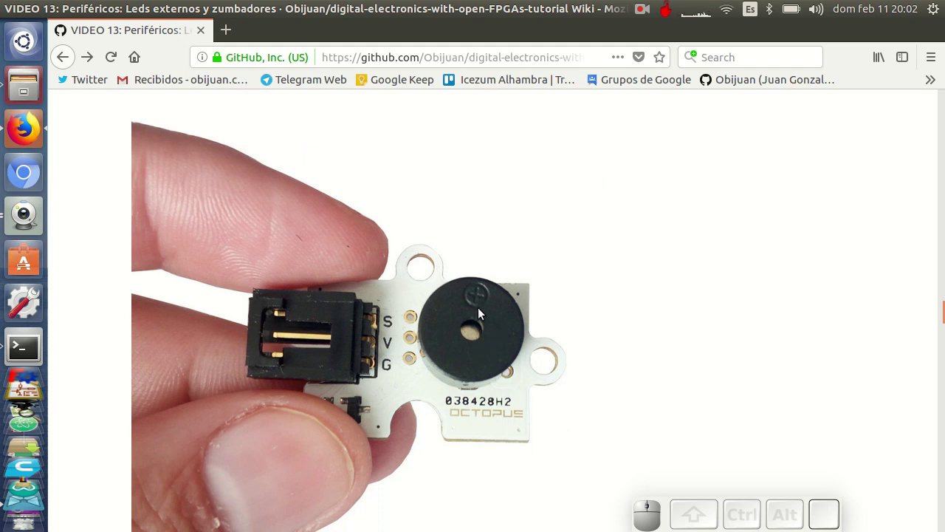
pyautogui.scroll(-3)
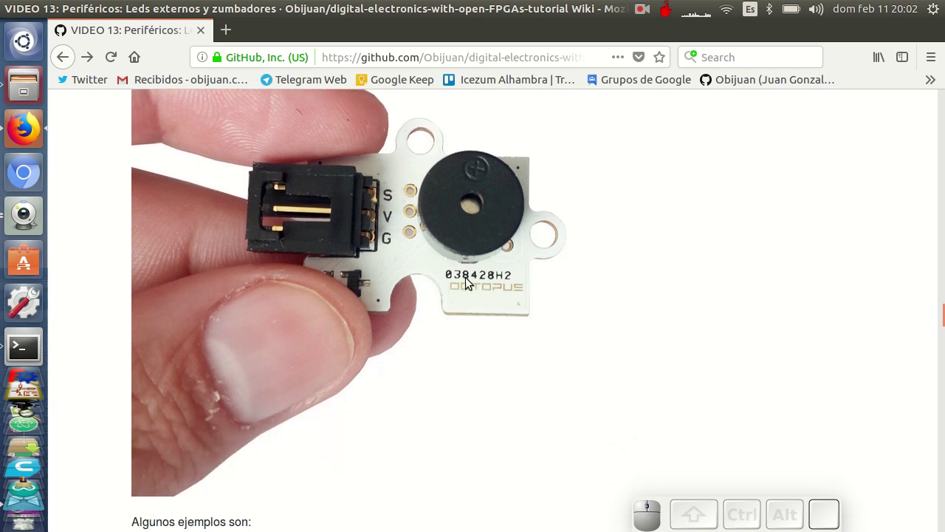
pyautogui.scroll(-3)
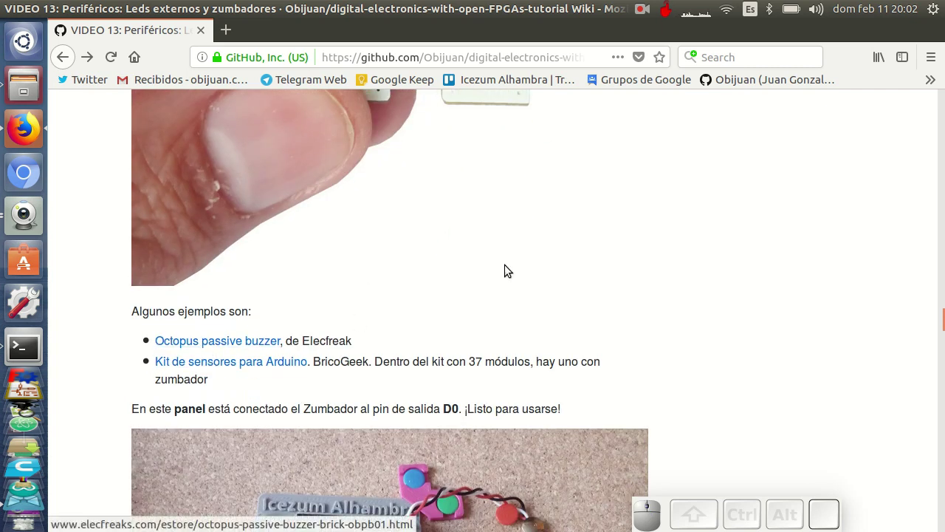
pyautogui.scroll(3)
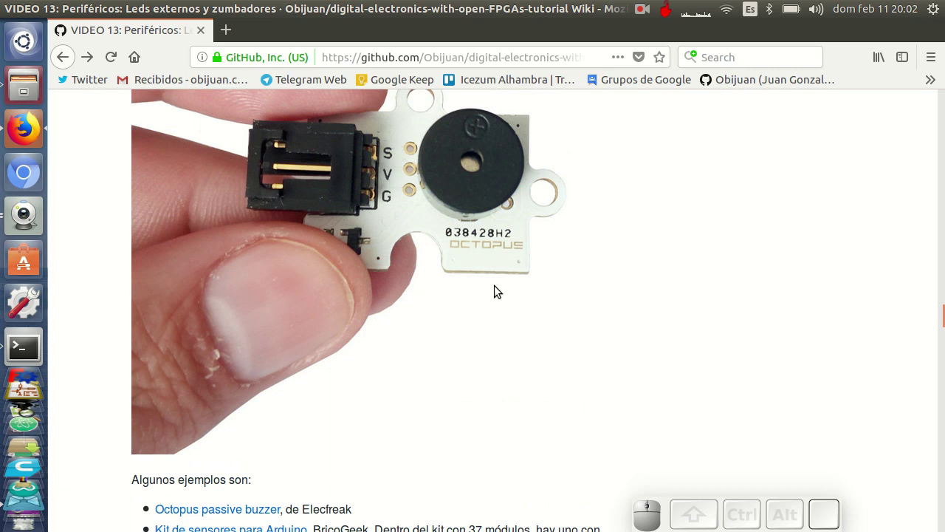
# Continue past the Alhambra panel with buzzer on D0 to 'Ejemplo 2: Generando Sonido. Tono de 1Khz'.
pyautogui.scroll(-3)
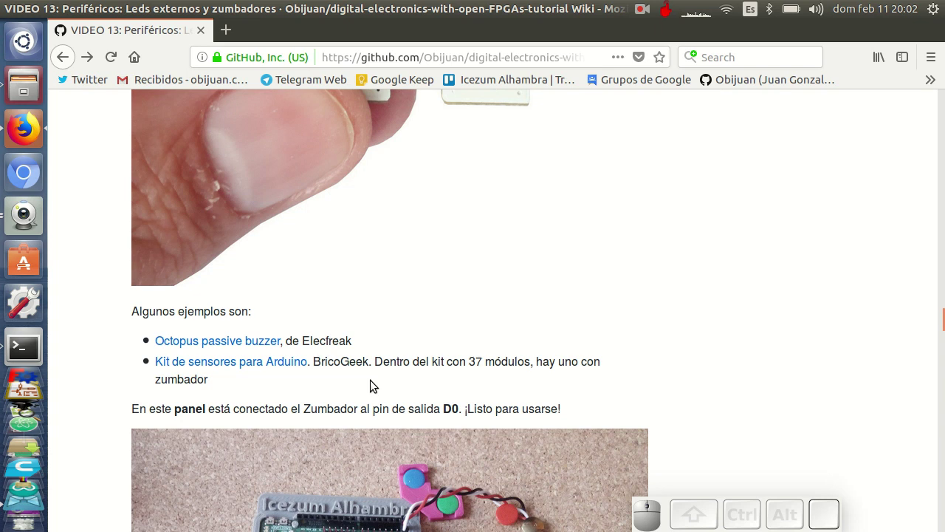
pyautogui.scroll(-3)
pyautogui.scroll(-3)
pyautogui.scroll(-3)
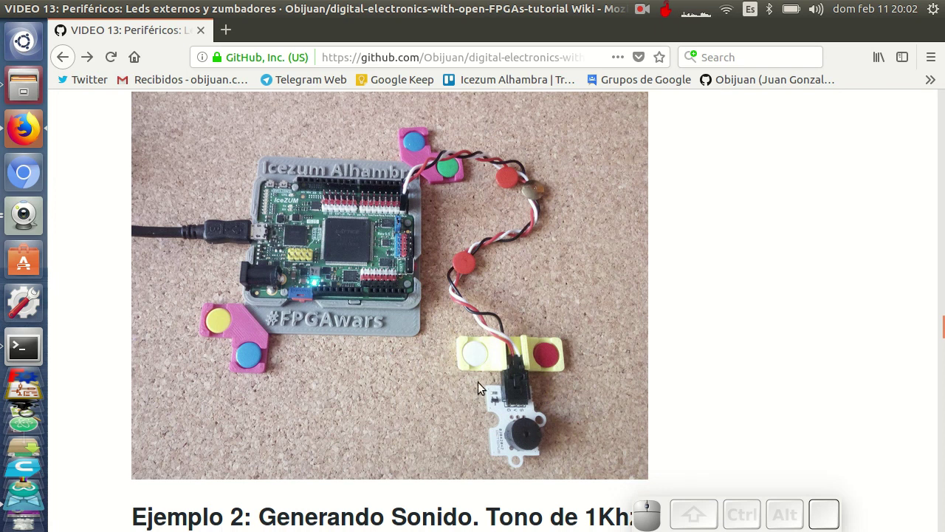
pyautogui.scroll(-3)
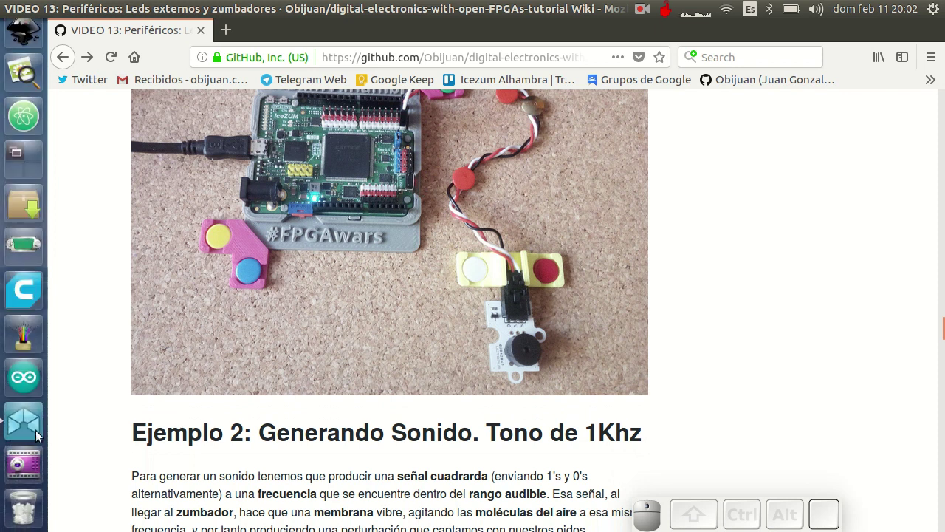
# Load the 2-Tono-1Khz example and show the live webcam view of the board.
pyautogui.click(35, 426)
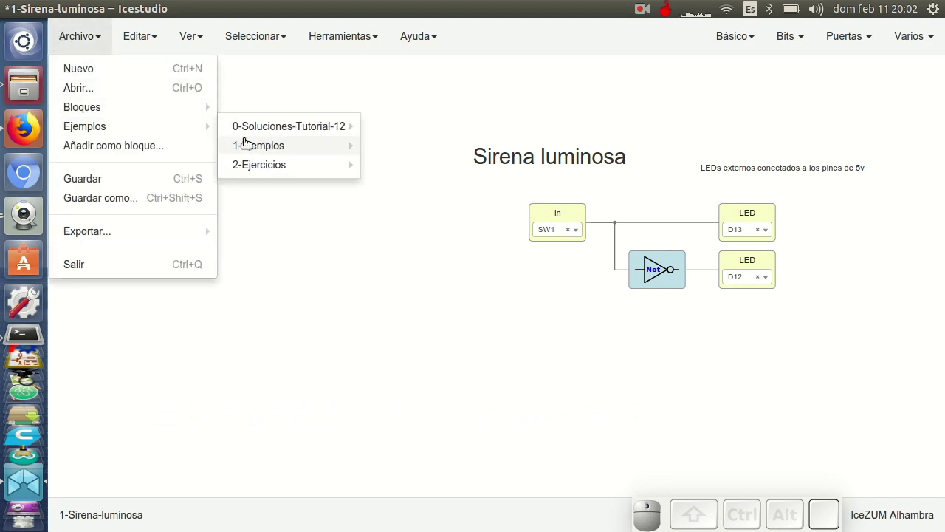
pyautogui.click(419, 168)
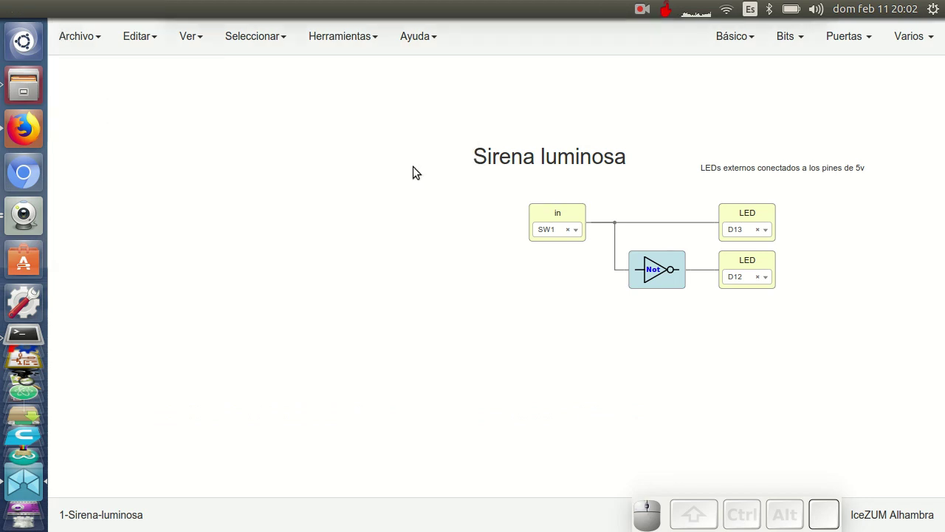
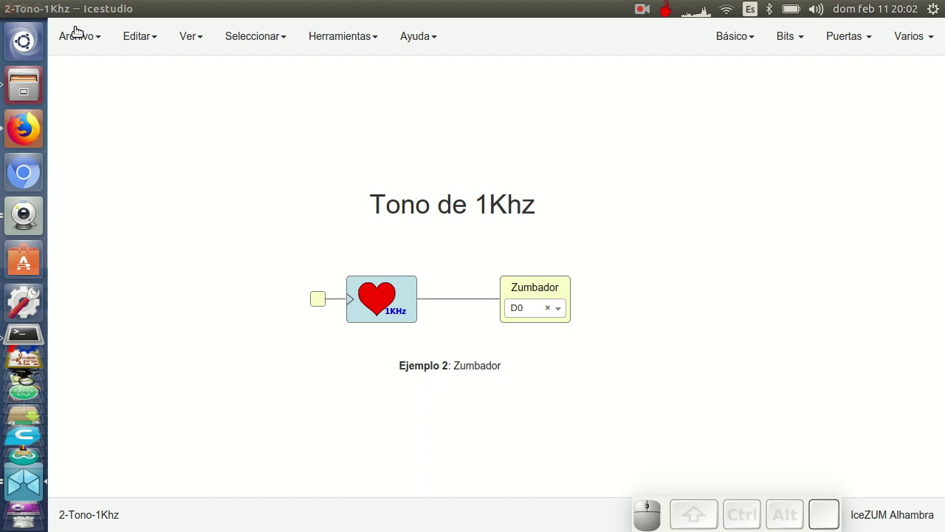
pyautogui.click(25, 224)
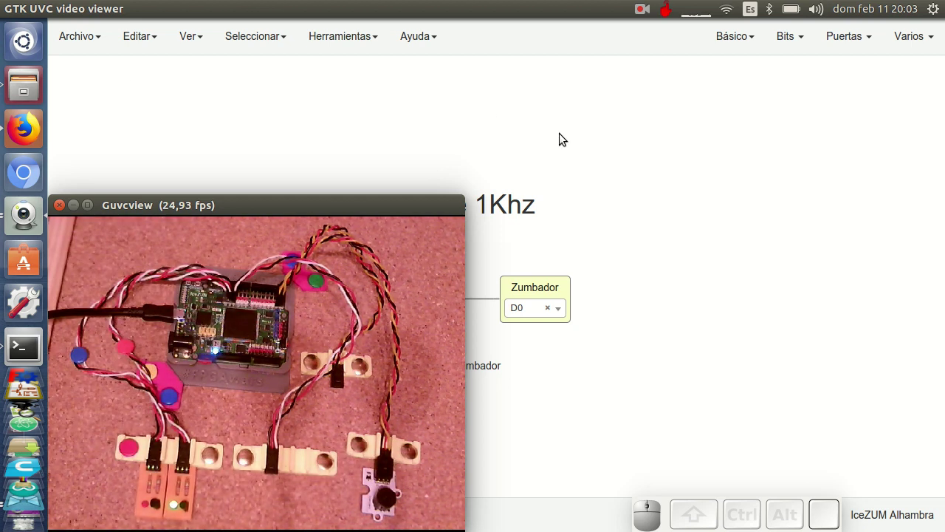
pyautogui.click(594, 155)
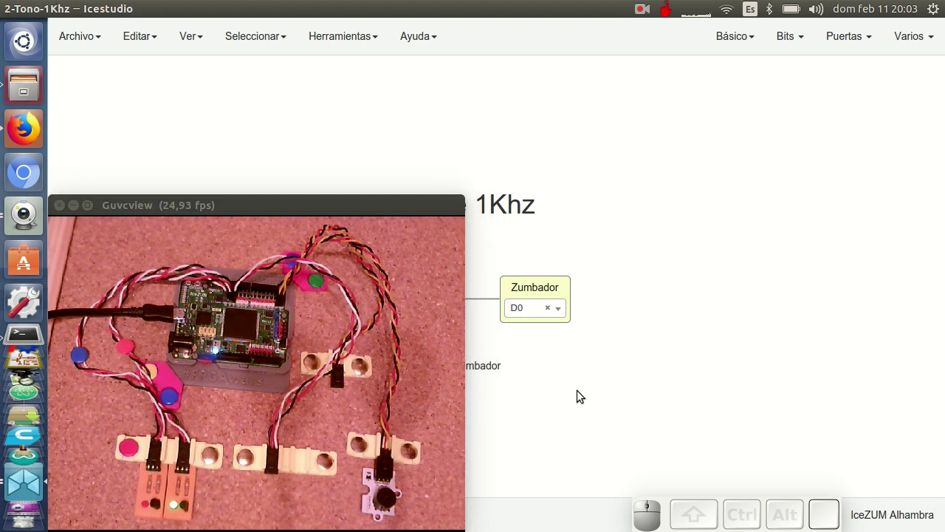
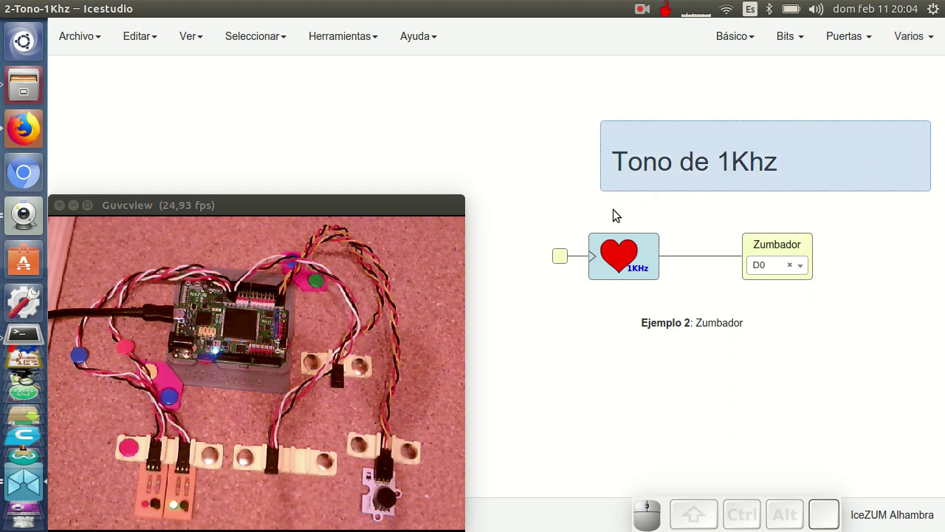
# Add a Corazon_2KHz heartbeat block over the 1KHz one feeding the Zumbador.
pyautogui.click(515, 140)
pyautogui.press('ctrl+u')
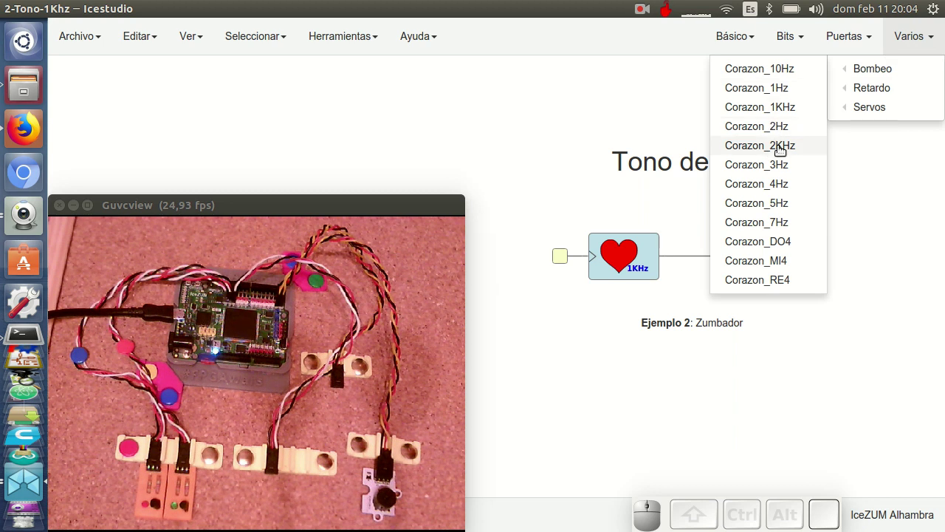
pyautogui.click(781, 146)
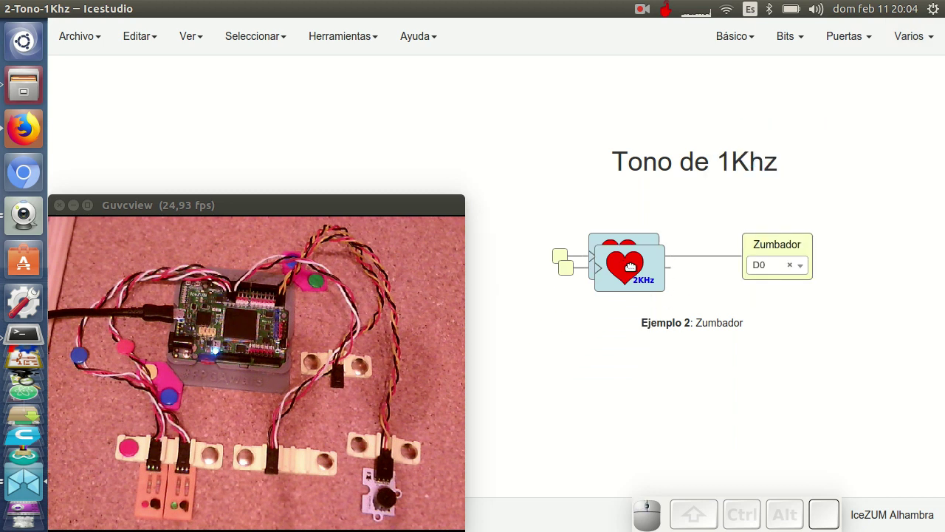
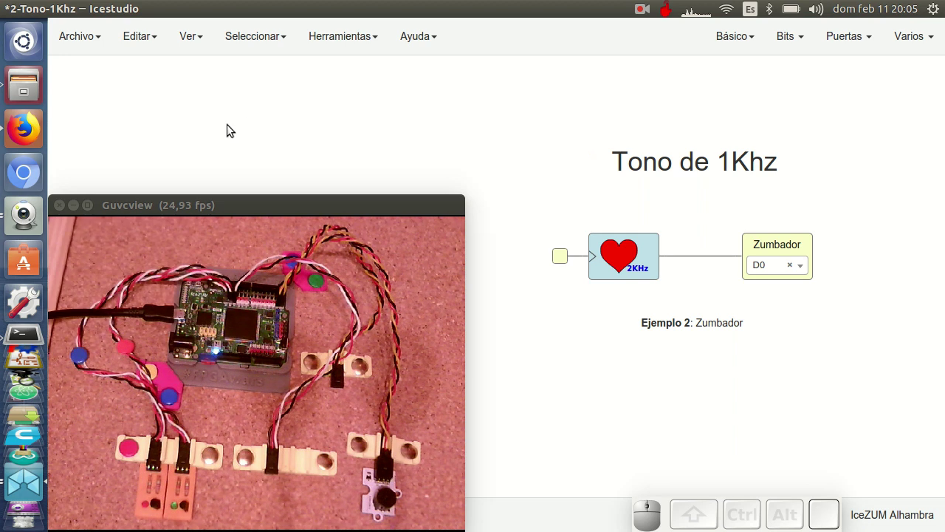
# Load the 3-Timbre example, maximize its window and move the circuit clear of the webcam view.
pyautogui.click(234, 127)
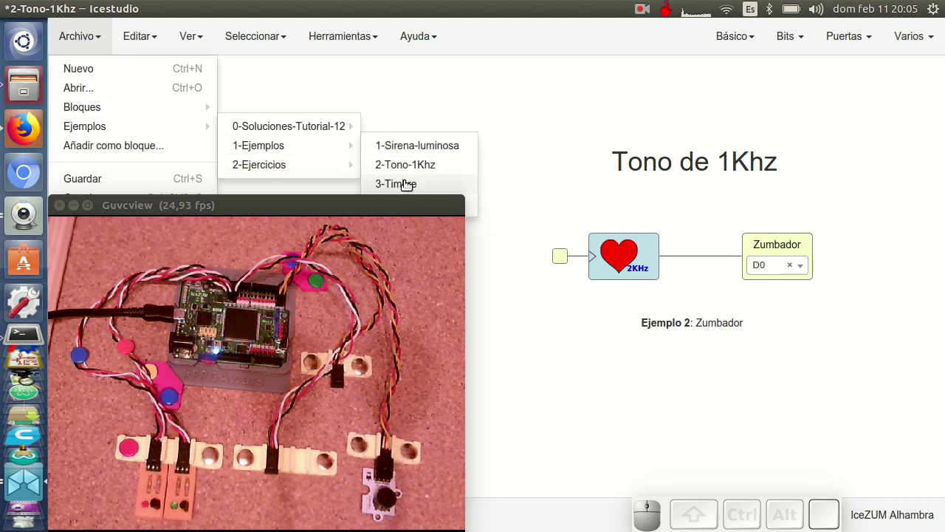
pyautogui.click(408, 182)
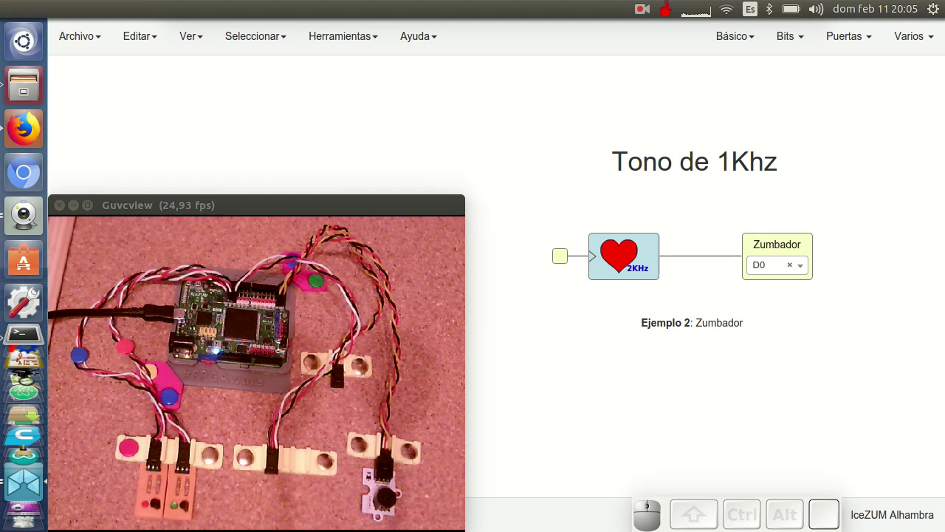
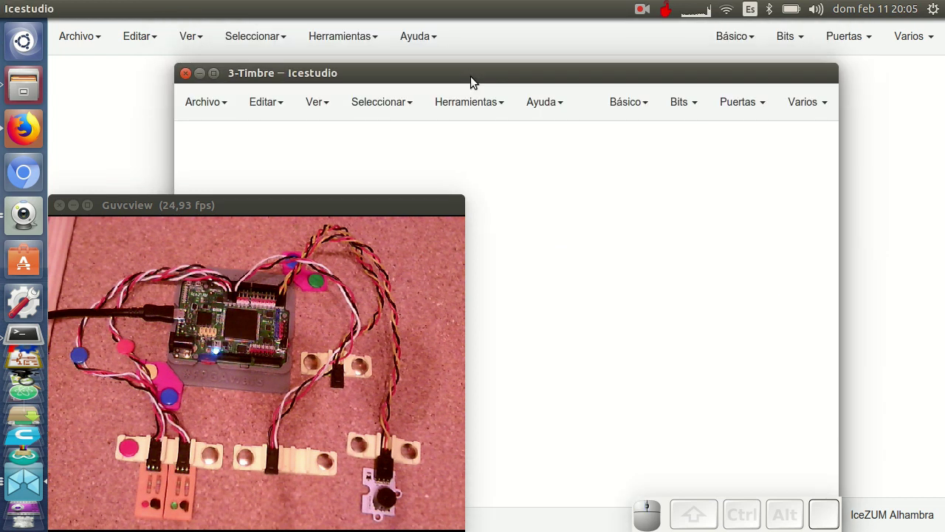
pyautogui.click(475, 70)
pyautogui.moveTo(729, 223); pyautogui.dragTo(860, 289)
pyautogui.moveTo(746, 375); pyautogui.dragTo(773, 371)
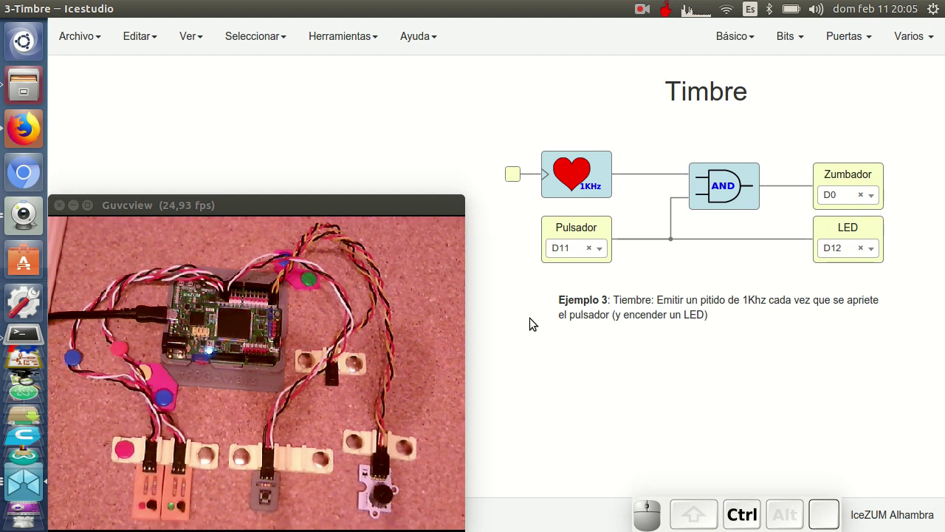
pyautogui.press('ctrl+u')
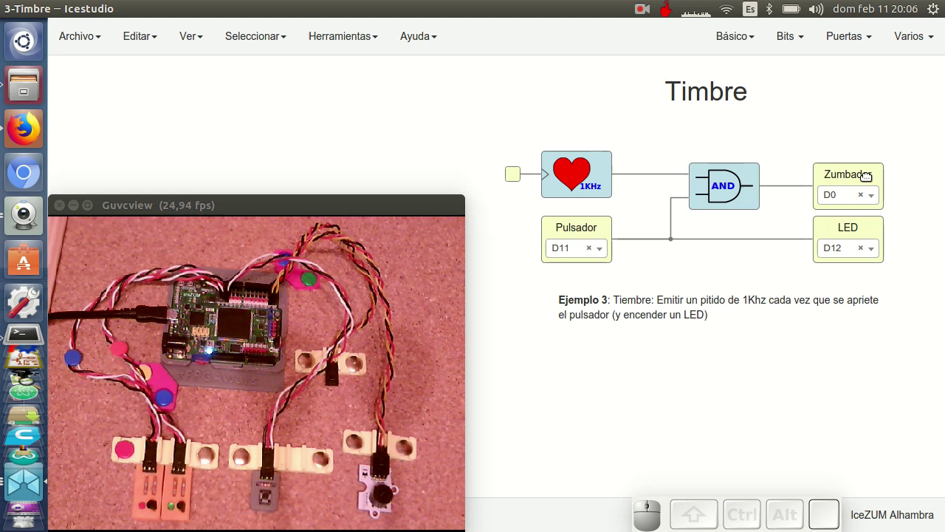
pyautogui.press('ctrl+u')
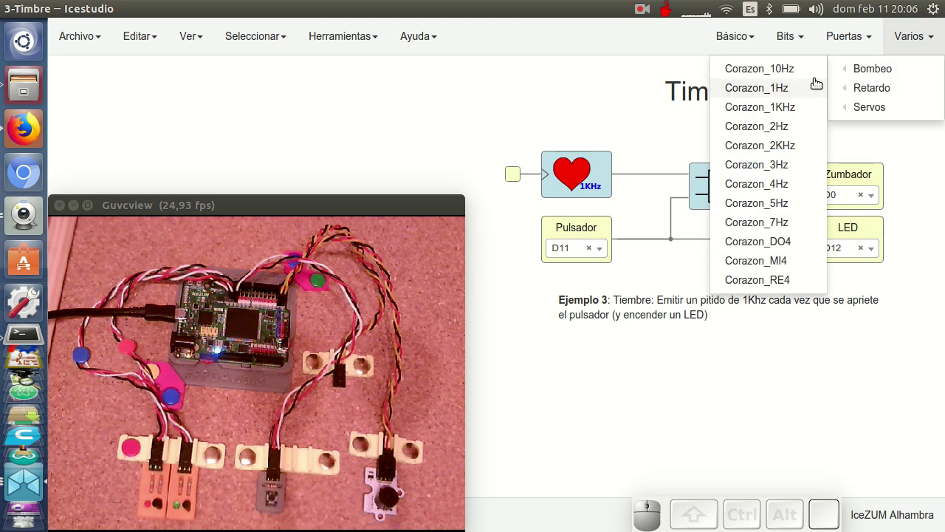
# Place a Corazon heartbeat block in place of the Pulsador and upload the circuit with Ctrl+U.
pyautogui.click(786, 86)
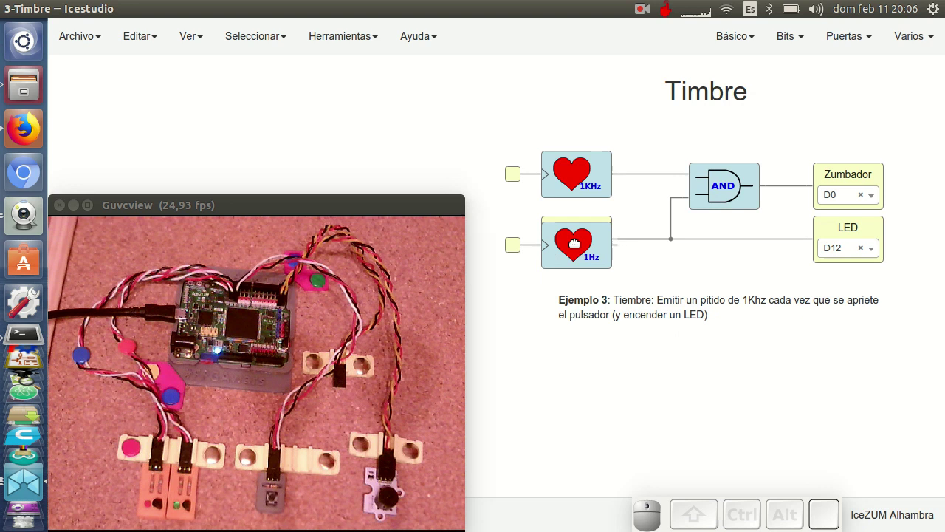
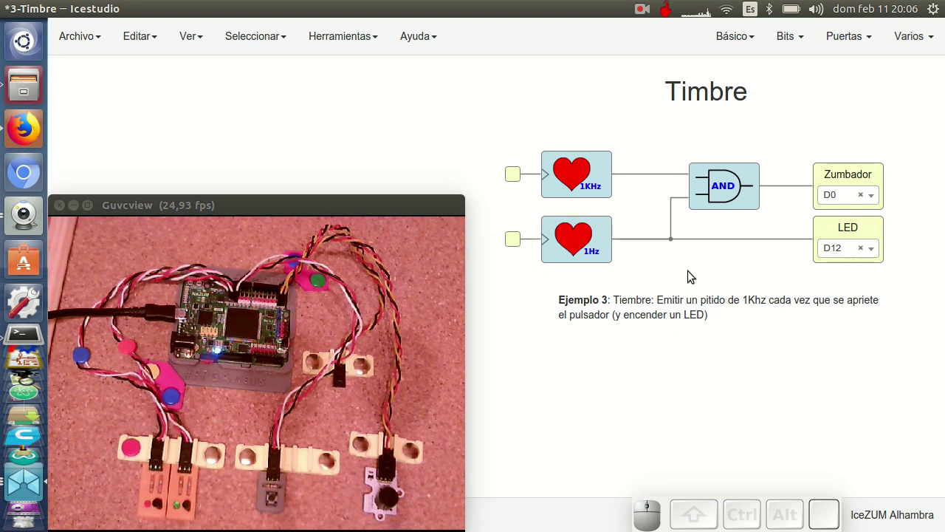
pyautogui.press('ctrl+u')
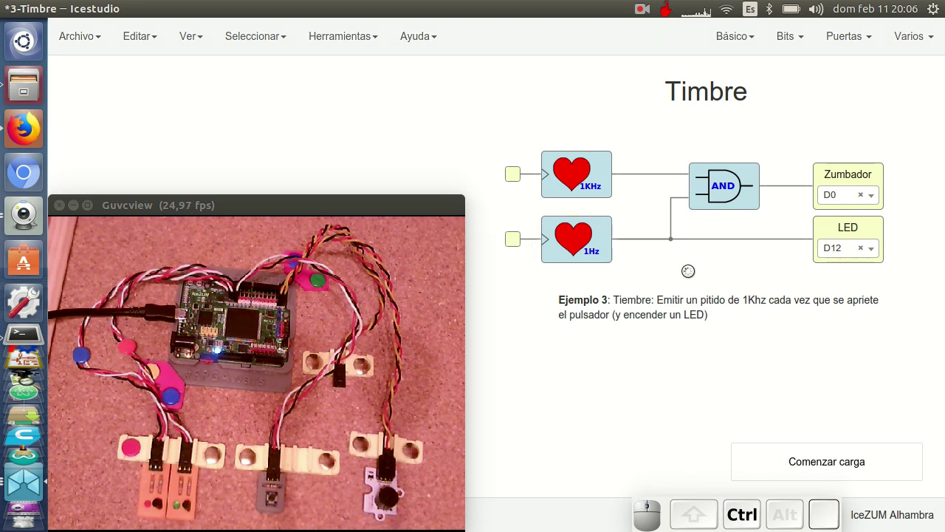
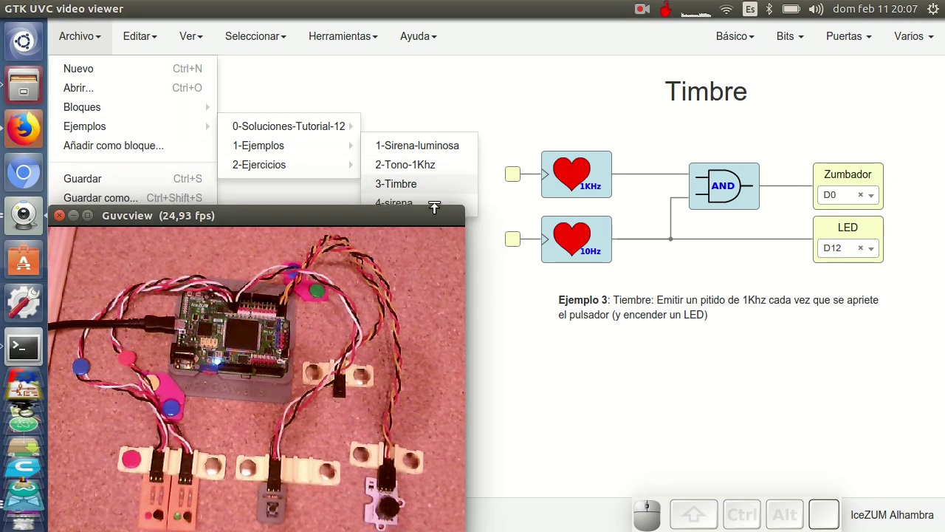
# Load the 4-sirena example from Archivo > Ejemplos > 1-Ejemplos.
pyautogui.click(432, 213)
pyautogui.click(408, 202)
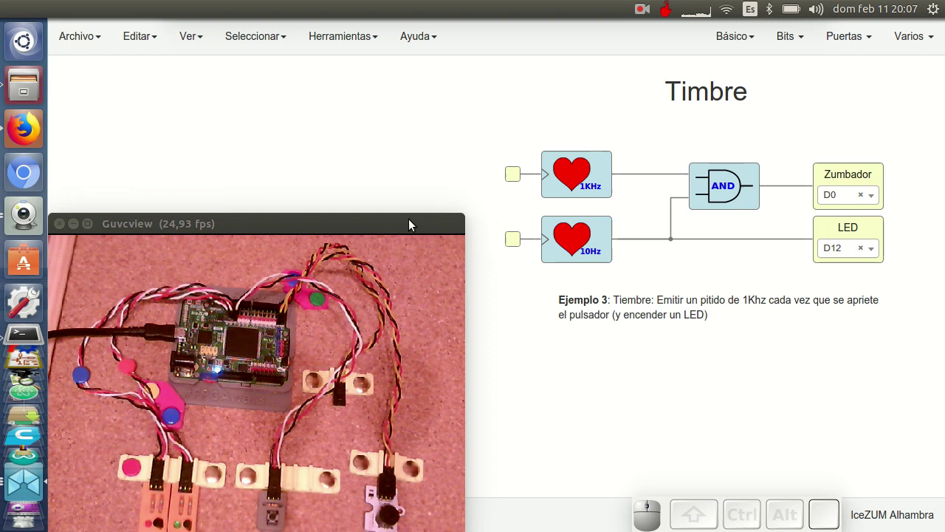
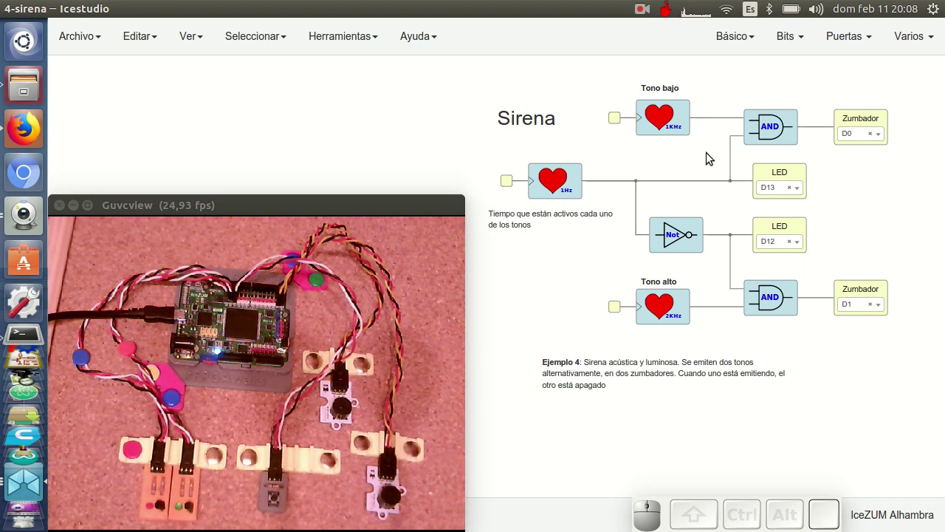
# Upload the two-tone siren circuit to the board with Ctrl+U.
pyautogui.press('ctrl+u')
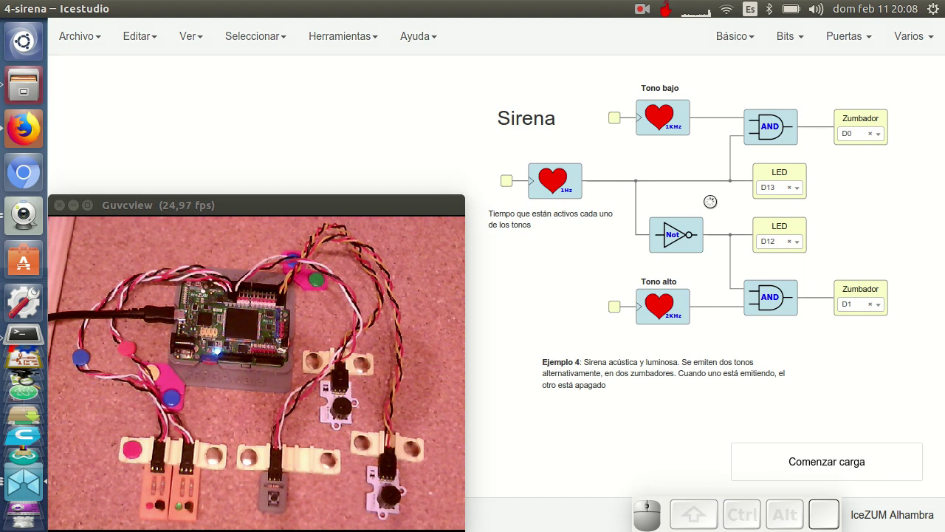
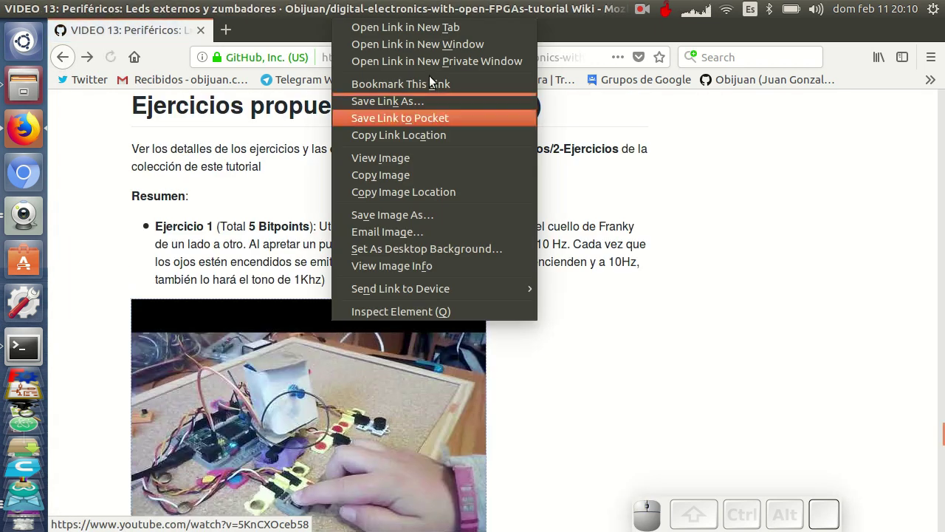
# Watch the Ejercicio 13.1 Franky + rayos láser video, then go back to the VIDEO 13 wiki page.
pyautogui.click(443, 33)
pyautogui.click(314, 37)
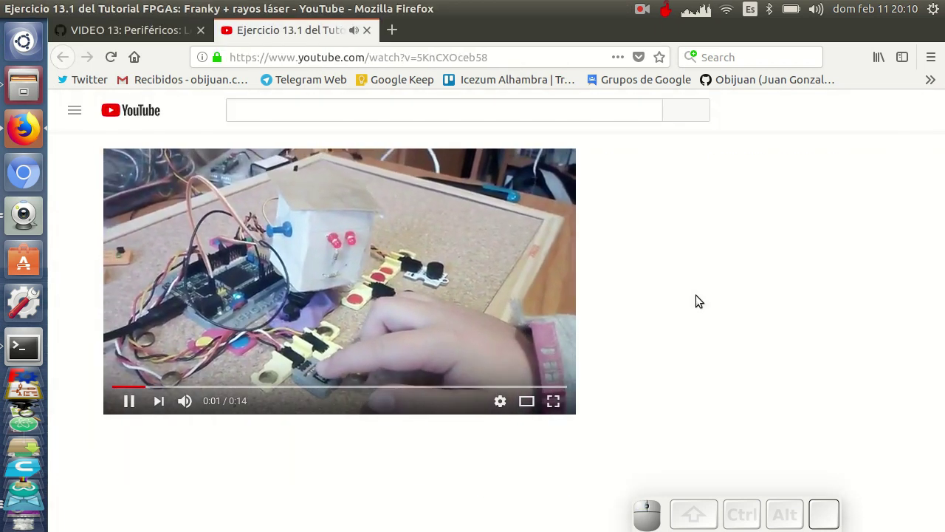
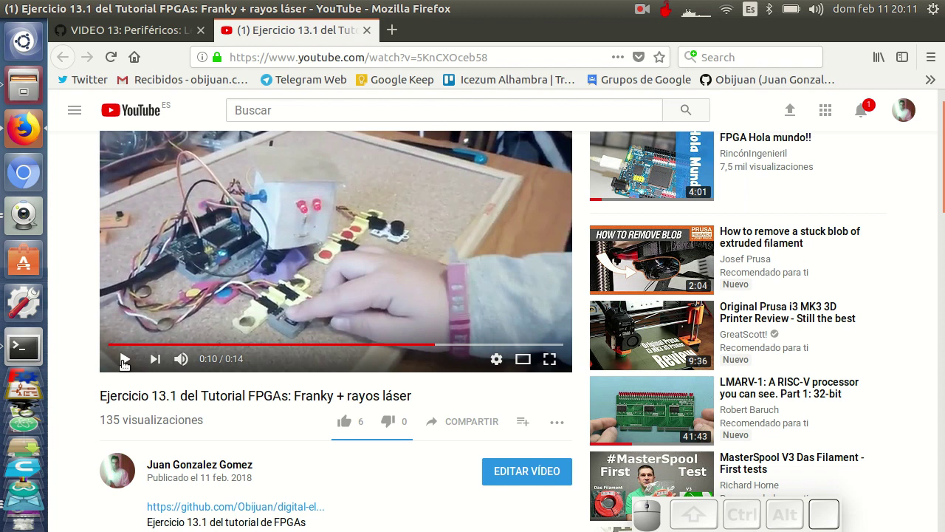
pyautogui.click(156, 31)
# Open the Ejercicio 13.2 level-crossing siren video link in a new tab.
pyautogui.scroll(-3)
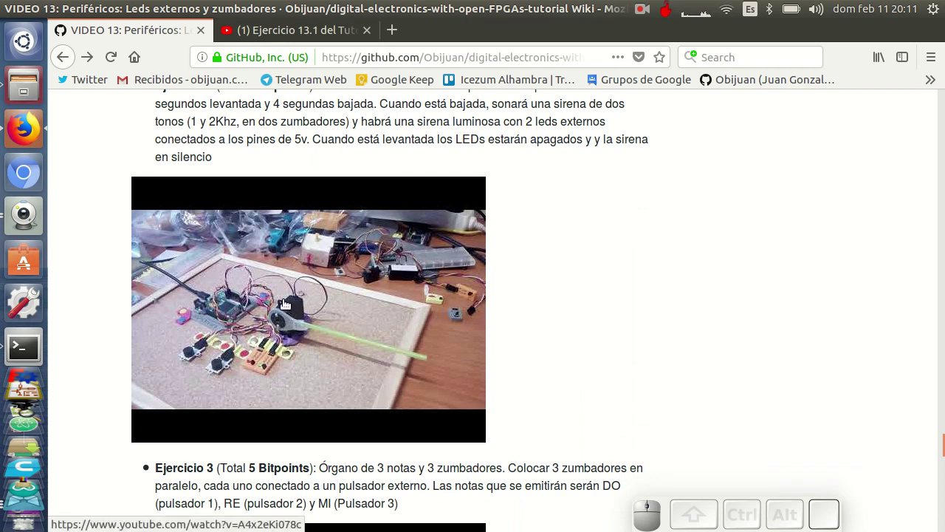
pyautogui.rightClick(279, 288)
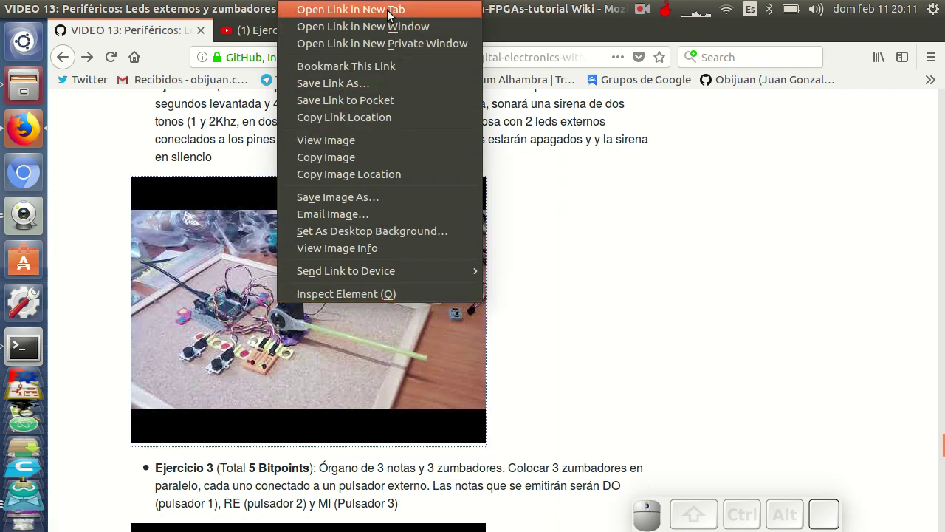
pyautogui.click(390, 13)
# Watch the Ejercicio 13.2 and 13.3 videos, then return to the VIDEO 13 wiki page.
pyautogui.click(286, 33)
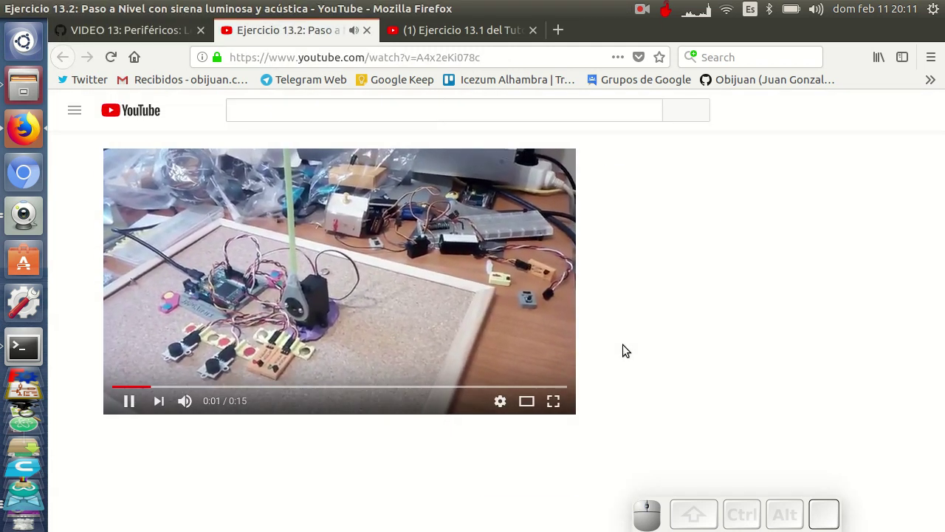
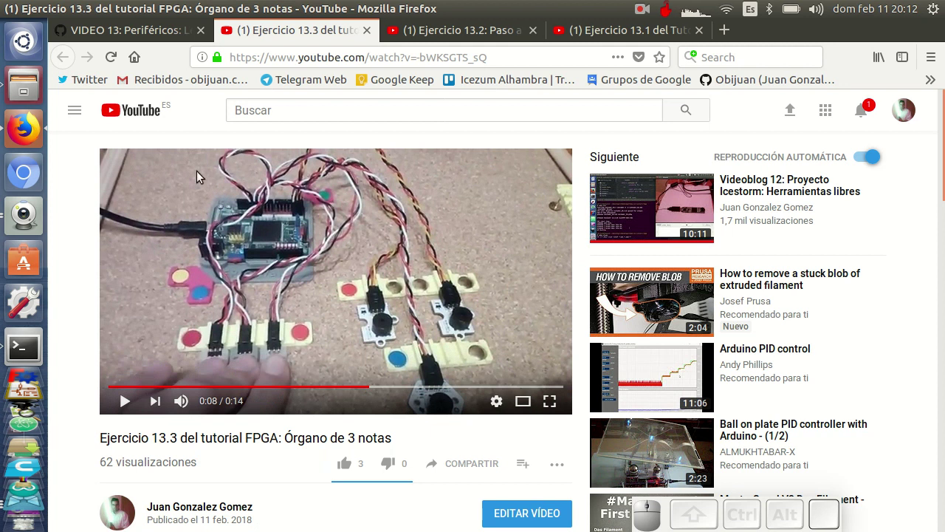
pyautogui.click(140, 30)
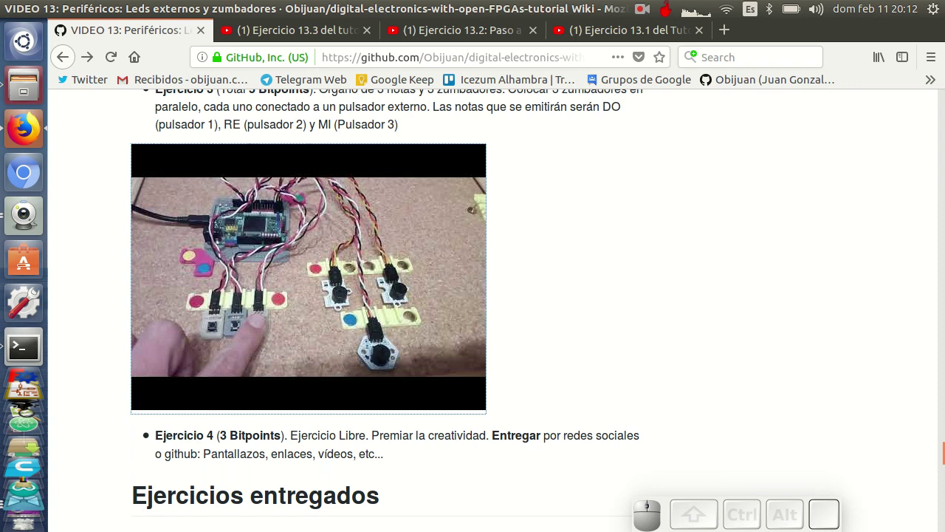